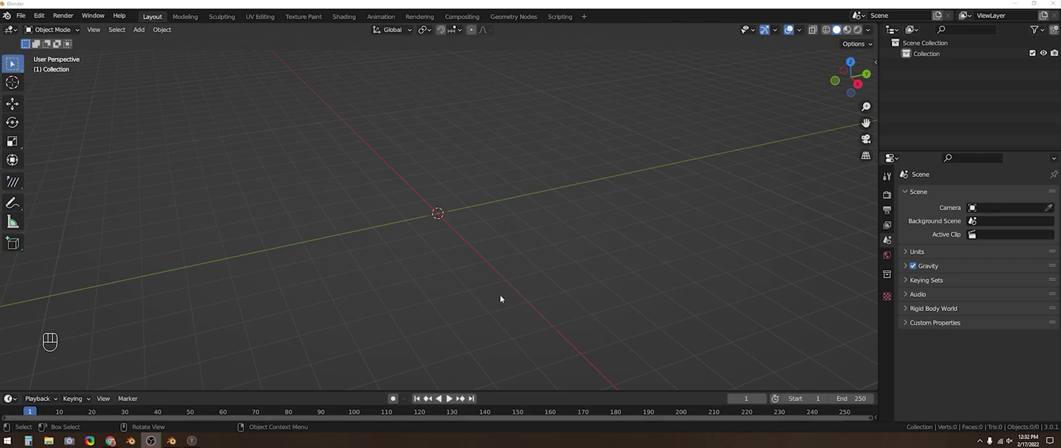
- Generate a new female HumGen human into the scene from the sidebar's HumGen tab
left_click(228, 306)
key("n")
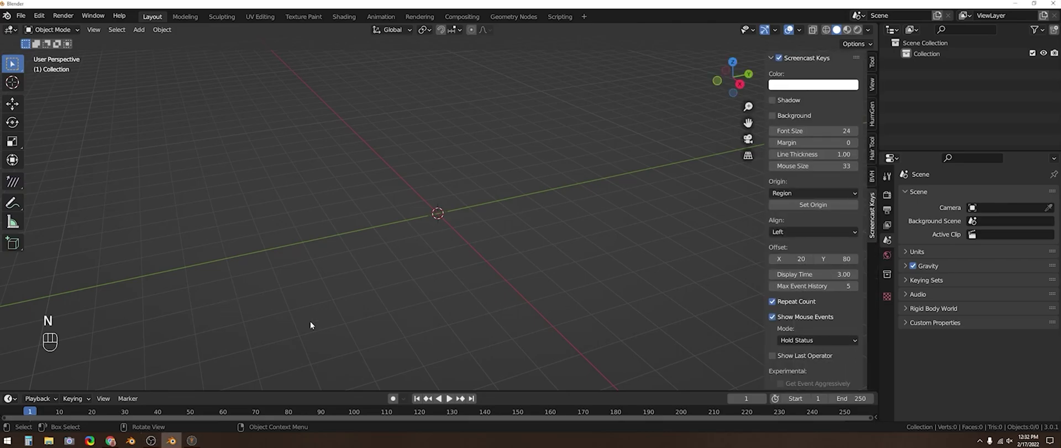
left_click(875, 120)
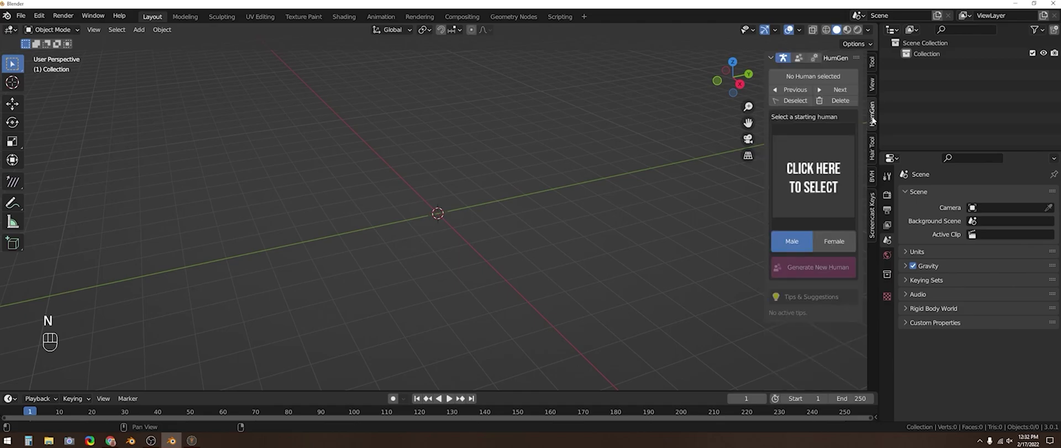
left_click_drag(841, 182, 638, 291)
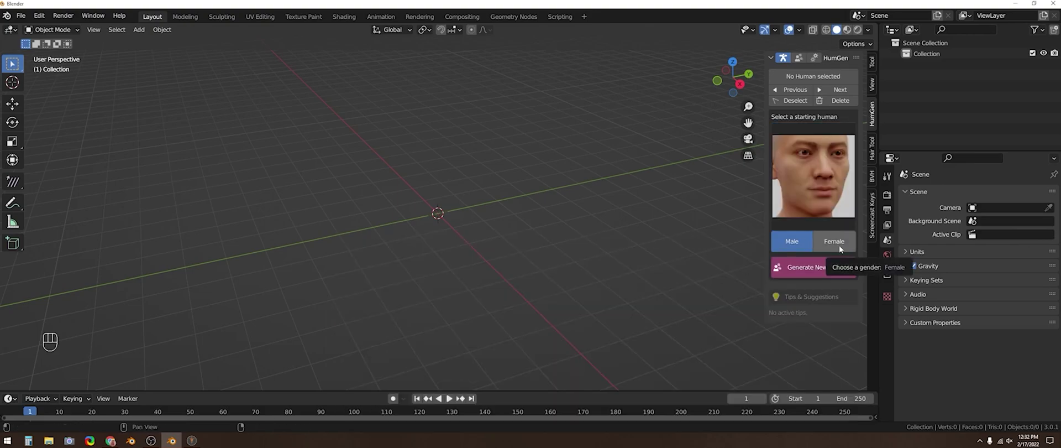
left_click(842, 248)
left_click_drag(816, 198, 649, 273)
left_click(828, 269)
- Frame the generated character from the front numpad view
key("KP_1")
key("KP_Decimal")
left_click(849, 28)
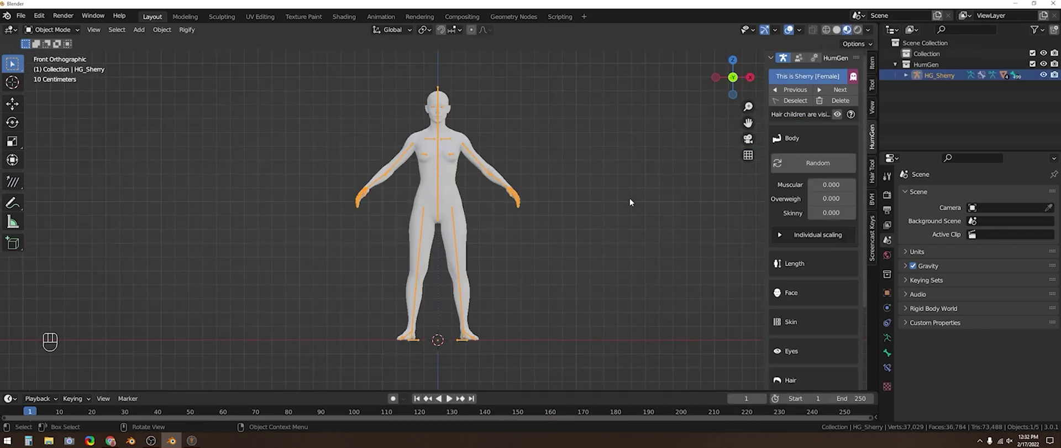
- Switch to Material Preview shading, browse the Face options, and finish Sherry's creation phase
left_click(790, 34)
middle_click(557, 152)
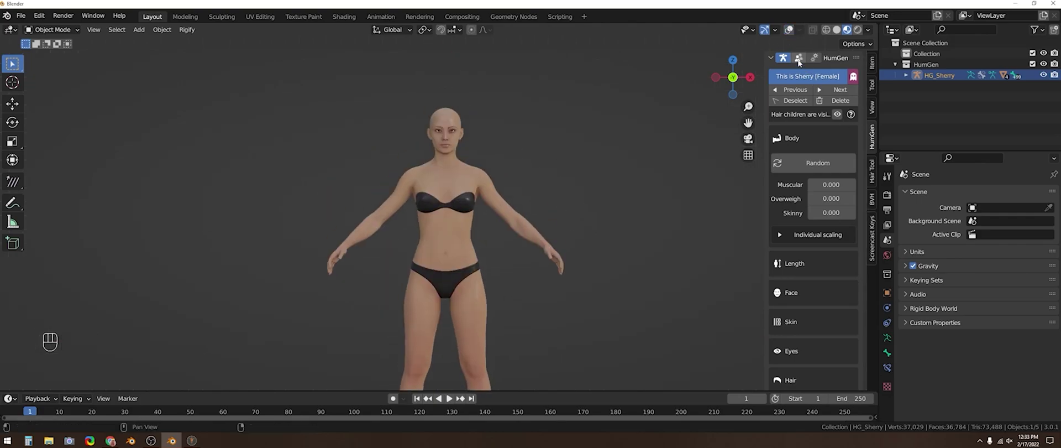
double_click(817, 172)
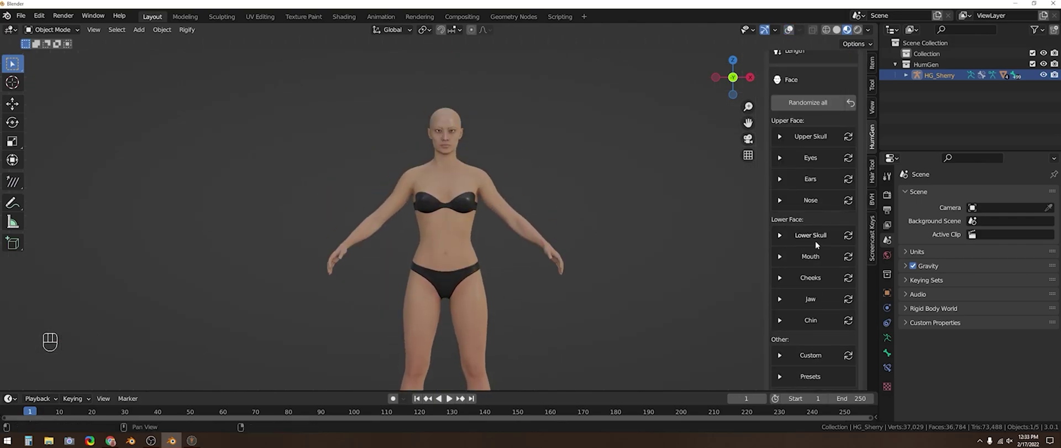
left_click_drag(825, 302, 747, 301)
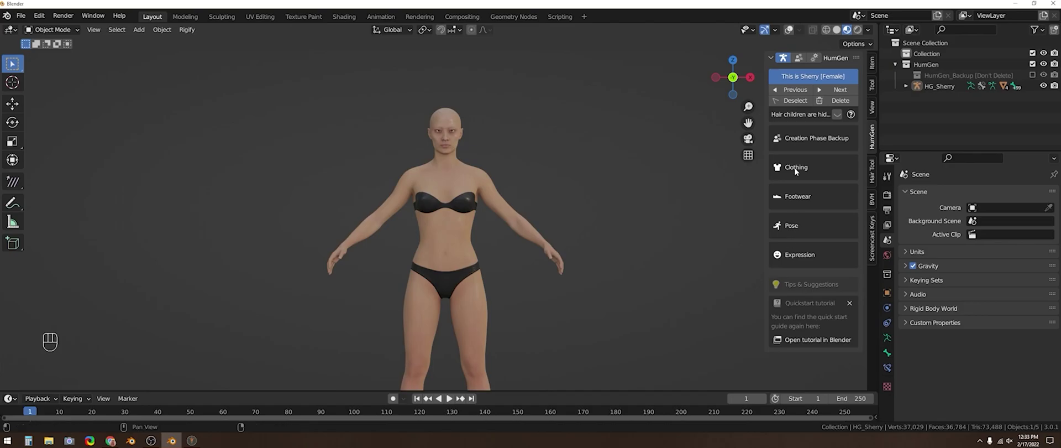
- Dress Sherry in the orange short-sleeved dress from the Clothing outfit thumbnails
left_click(797, 168)
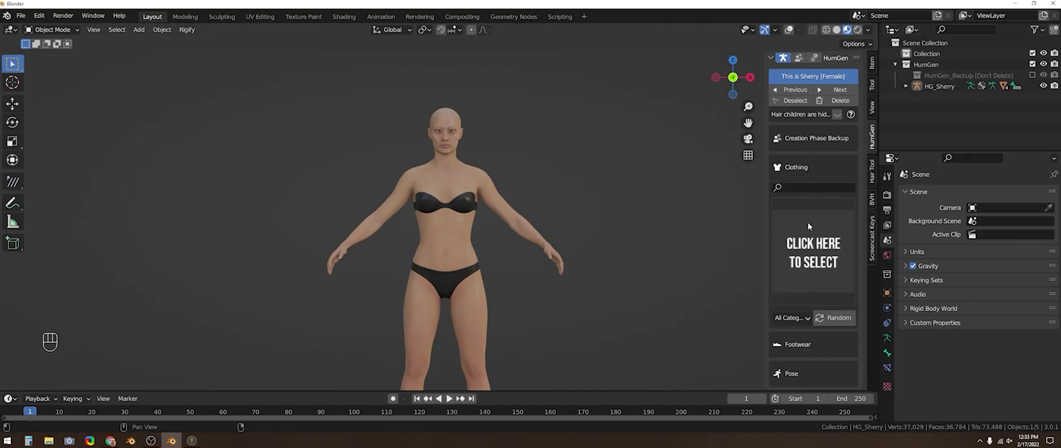
left_click_drag(812, 234, 804, 328)
left_click_drag(811, 321, 813, 312)
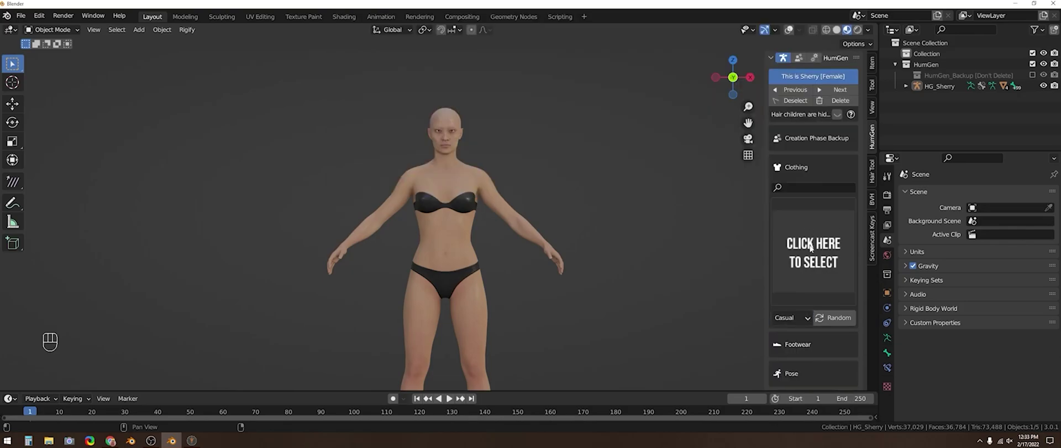
left_click_drag(811, 245, 731, 264)
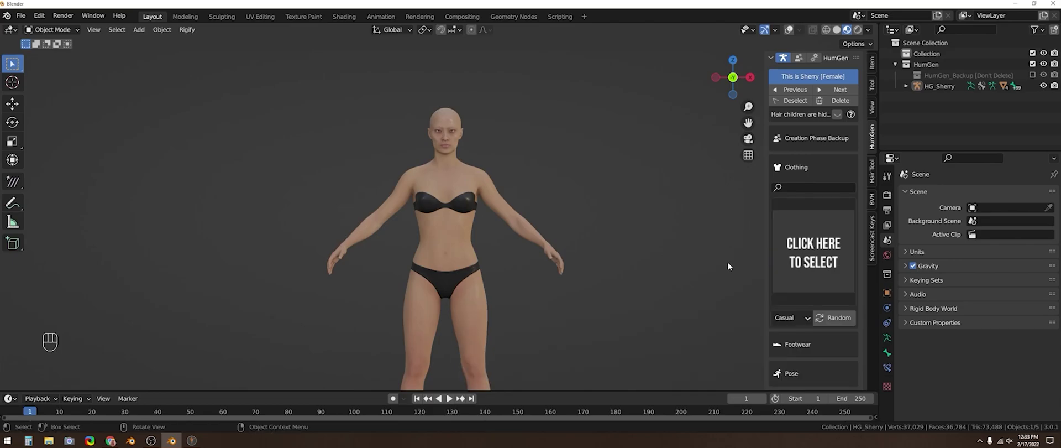
left_click_drag(789, 326, 796, 341)
left_click_drag(795, 253, 726, 272)
left_click_drag(783, 319, 796, 323)
left_click_drag(813, 255, 507, 78)
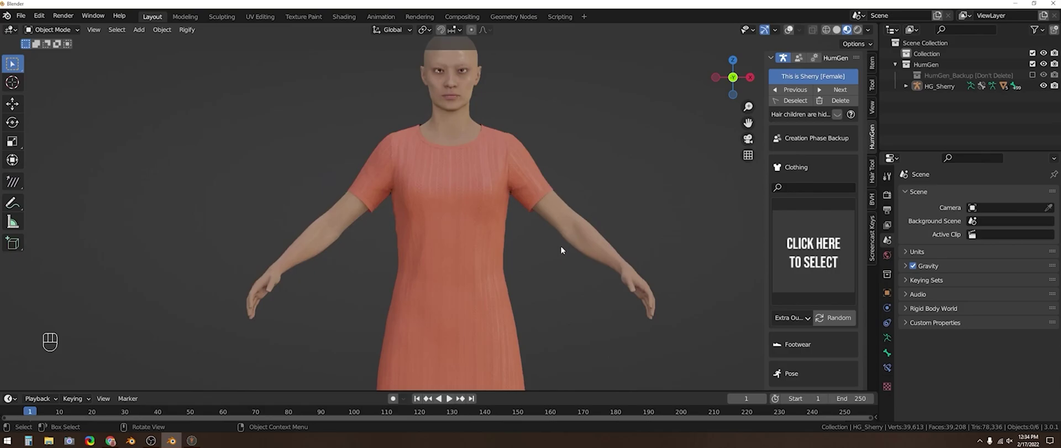
- Put brown leather shoes on Sherry from the Footwear section, then show HumGen's Batch Mode panel
left_click(810, 346)
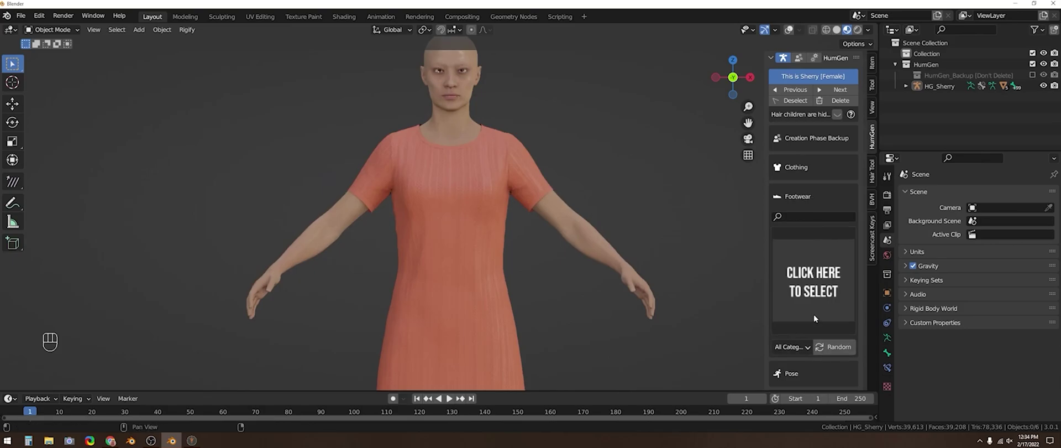
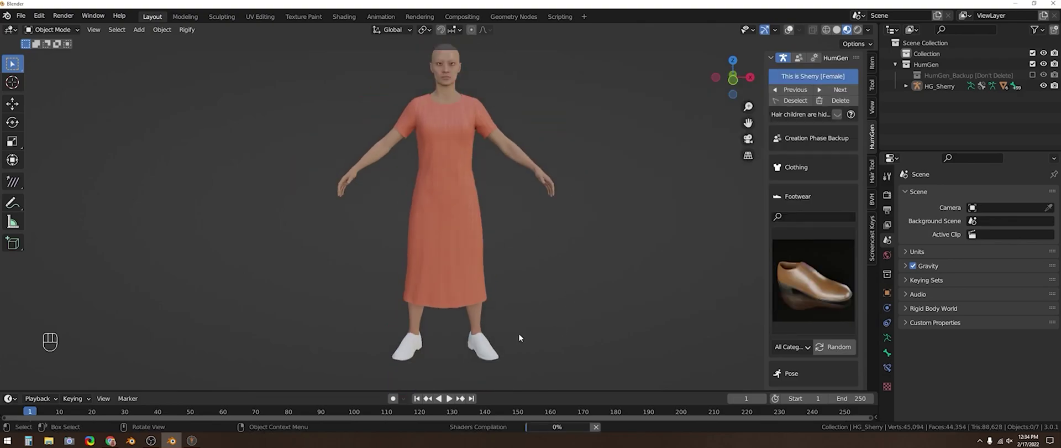
middle_click(457, 323)
left_click_drag(543, 321, 535, 322)
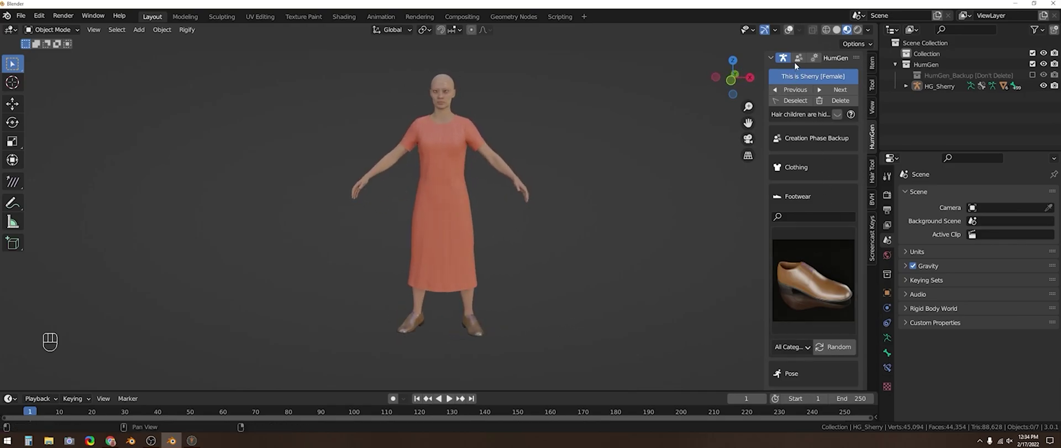
left_click(798, 61)
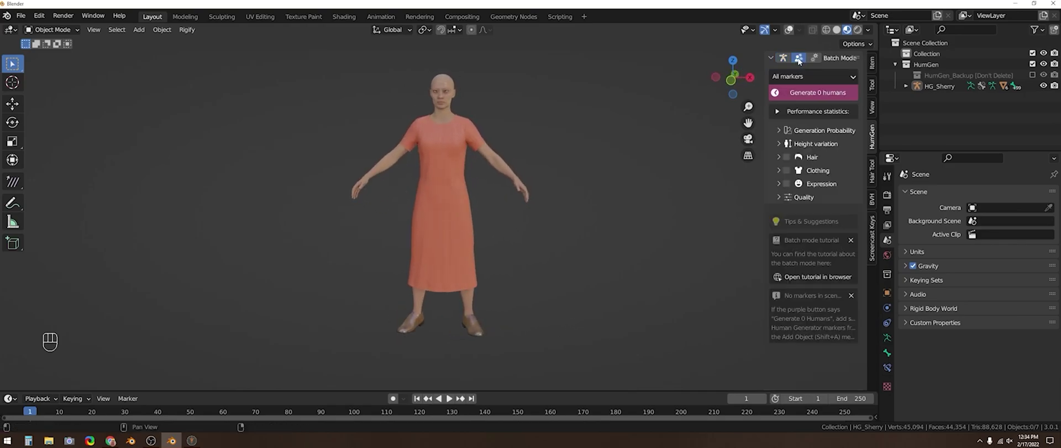
- Set the render engine to Cycles and start HumGen texture baking from Extras > Texture Baking
left_click(815, 58)
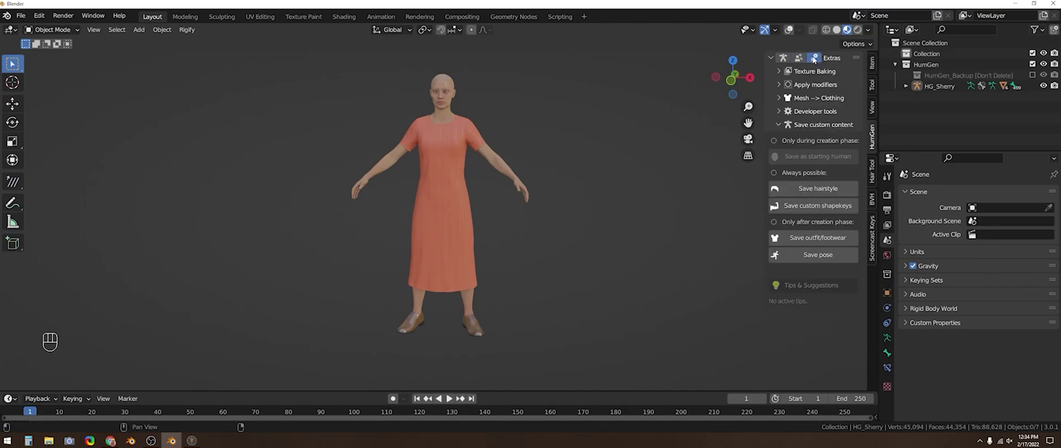
left_click(817, 71)
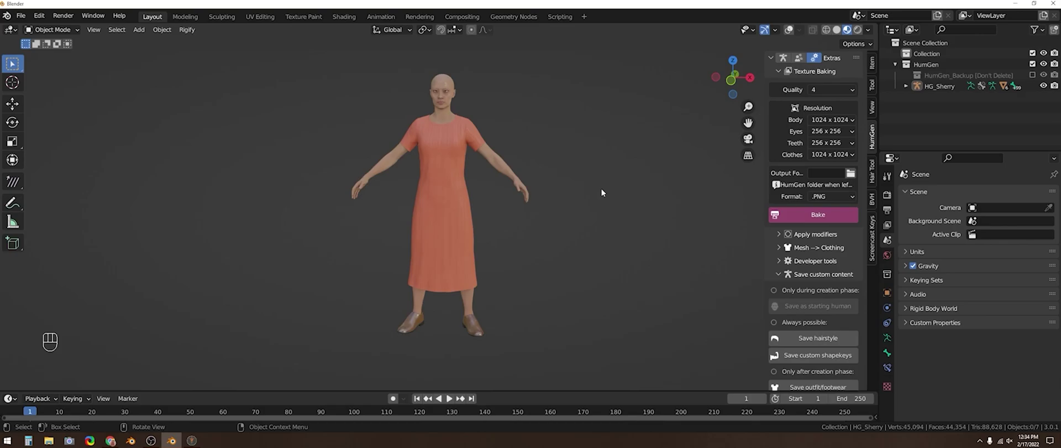
left_click_drag(810, 216, 885, 213)
left_click(890, 198)
left_click_drag(995, 196, 1003, 230)
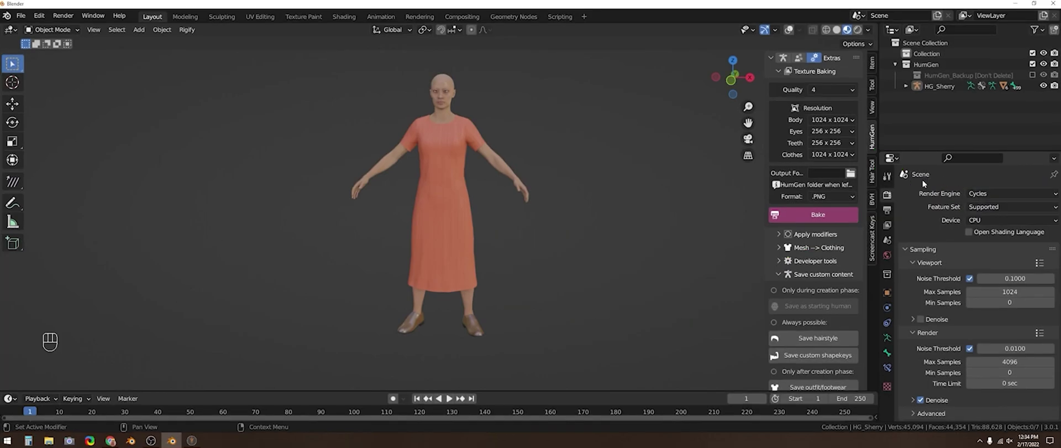
left_click(804, 219)
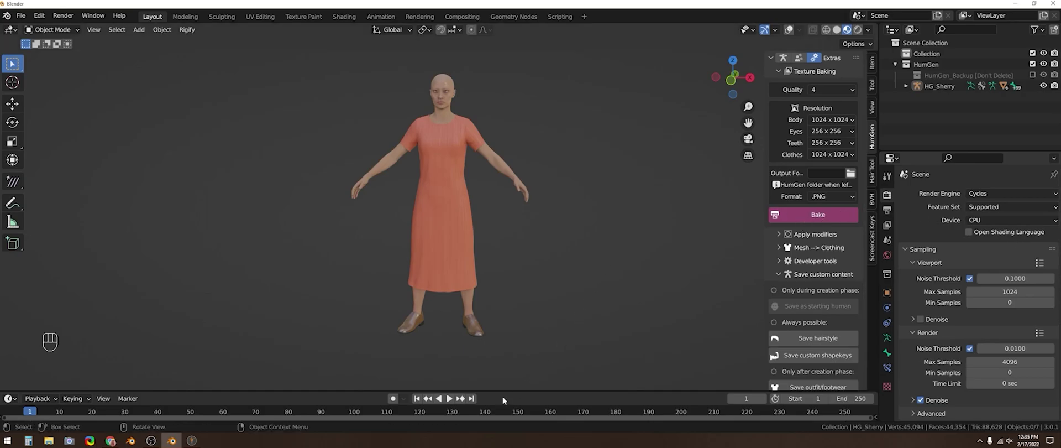
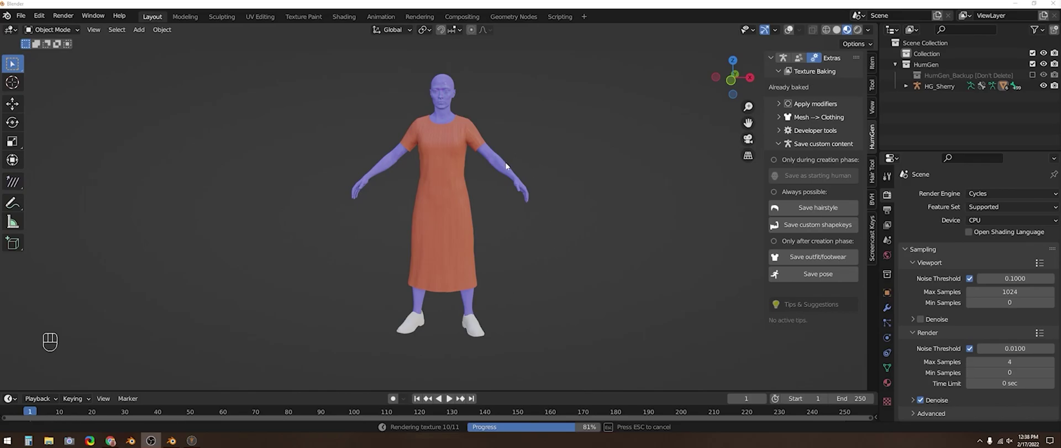
- Split the 3D viewport into two side-by-side areas by dragging from its corner
left_click(509, 168)
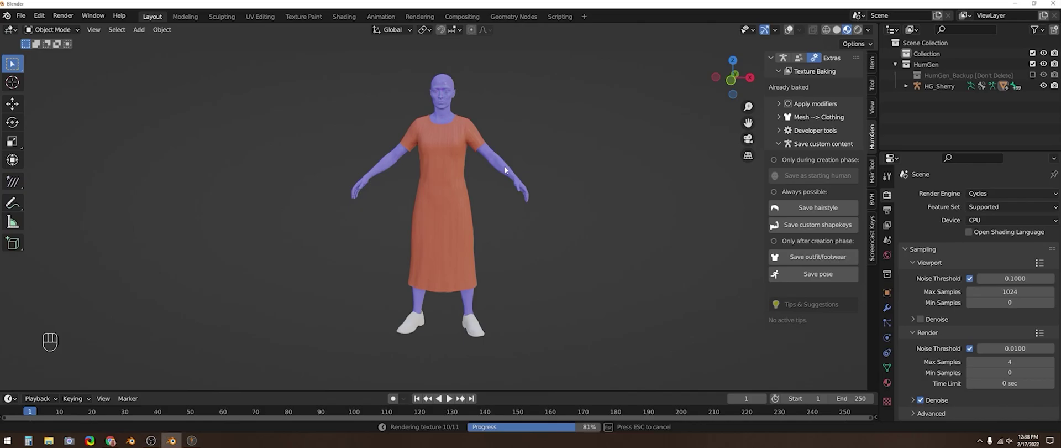
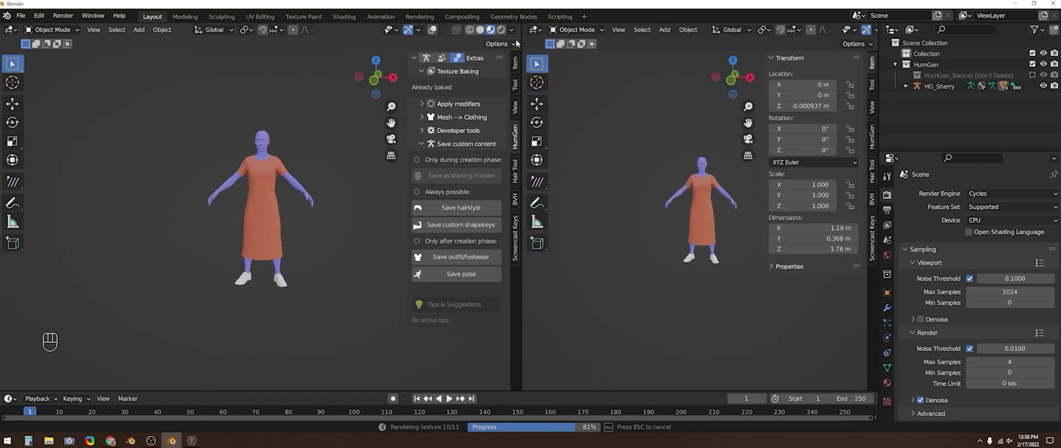
left_click_drag(541, 33, 569, 146)
- Turn the right area into a Shader Editor and inspect the body's baked material slots
left_click(266, 137)
left_click(436, 32)
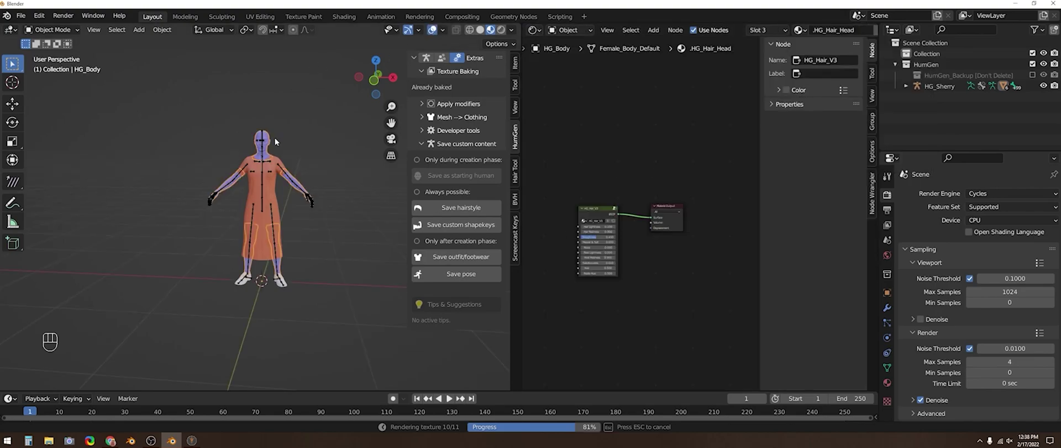
left_click(270, 138)
left_click(271, 139)
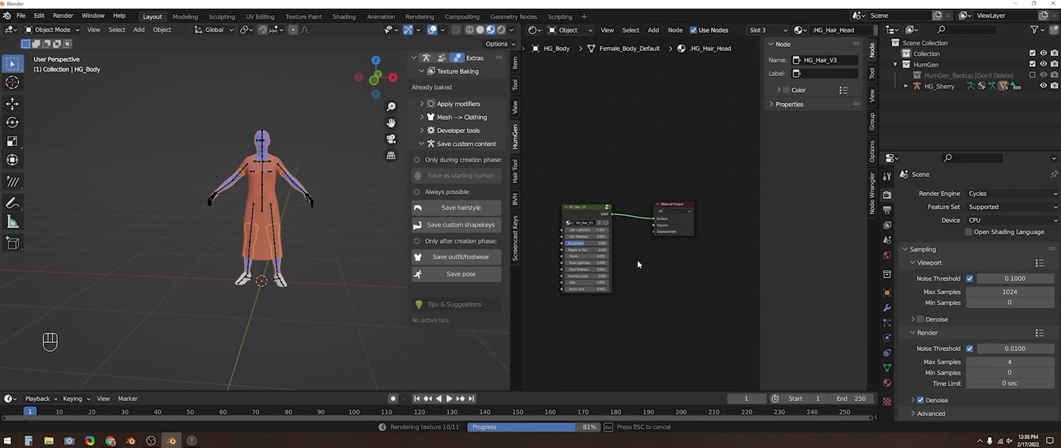
left_click(890, 386)
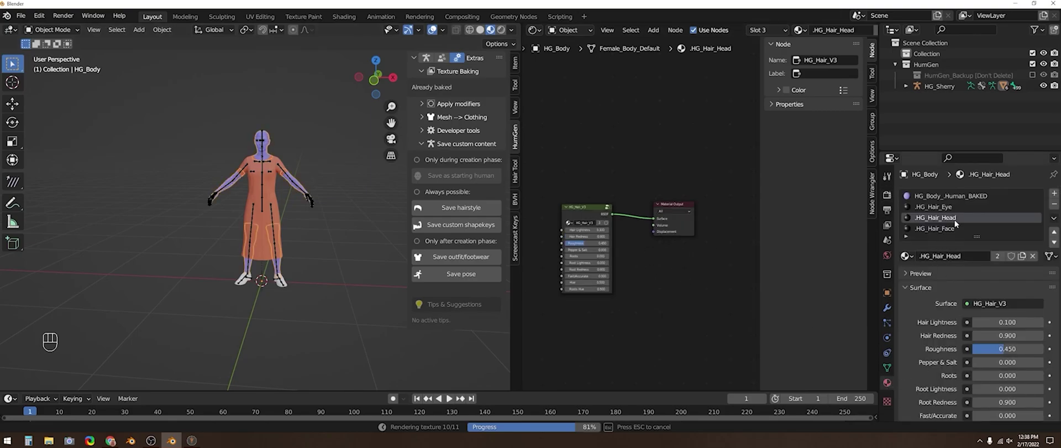
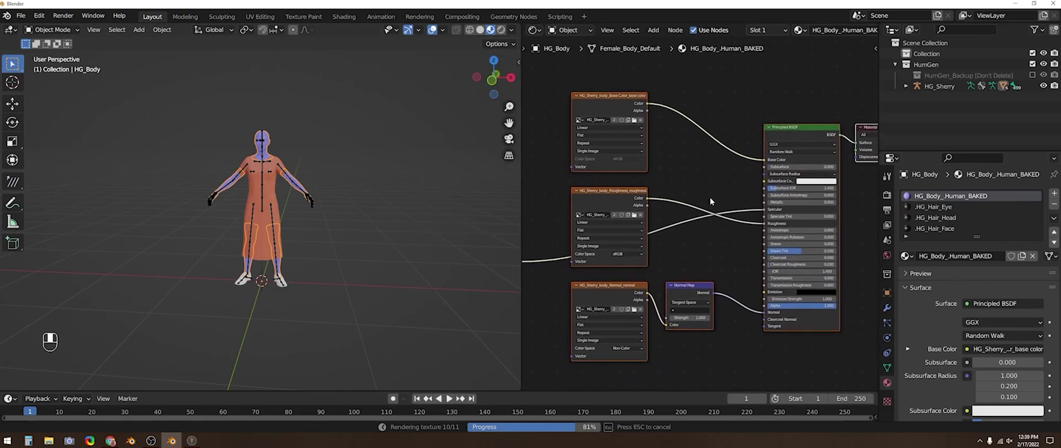
left_click(634, 148)
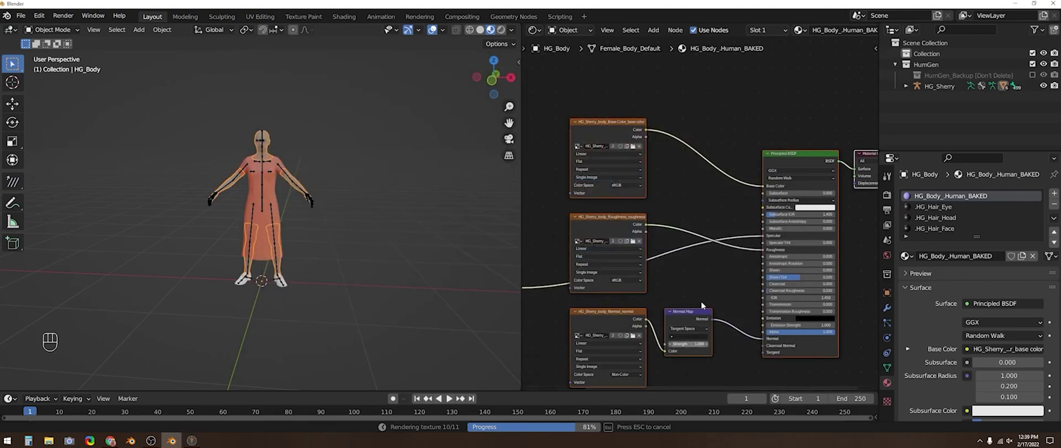
- Zoom to Sherry's face and select the eyes to show their baked material nodes
left_click_drag(377, 145, 404, 265)
left_click_drag(437, 228, 370, 244)
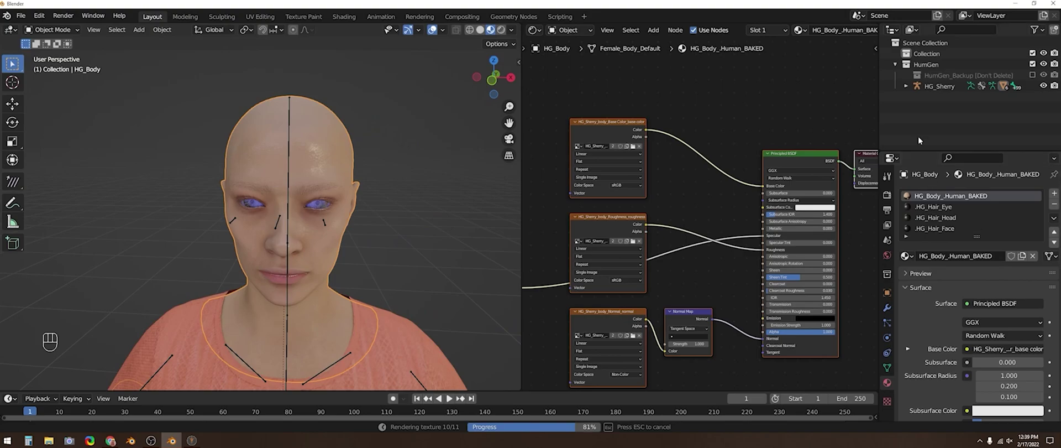
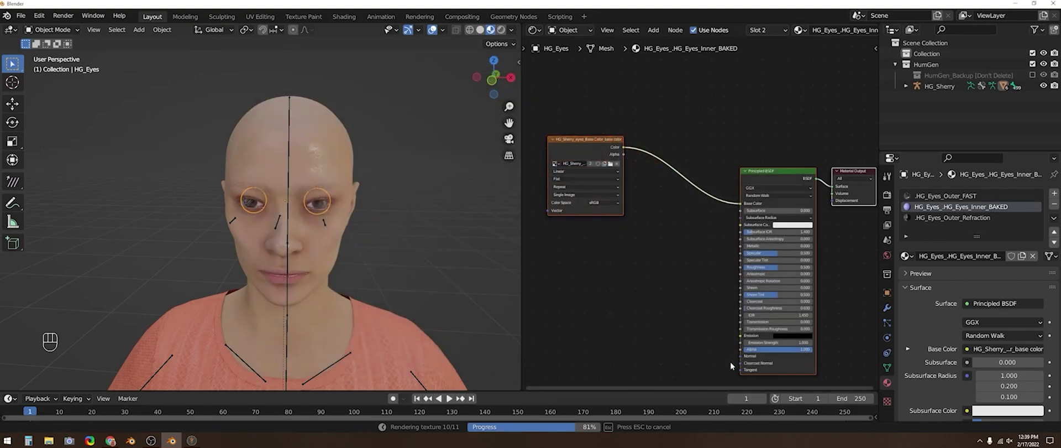
left_click_drag(451, 285, 469, 272)
left_click(470, 265)
left_click(436, 32)
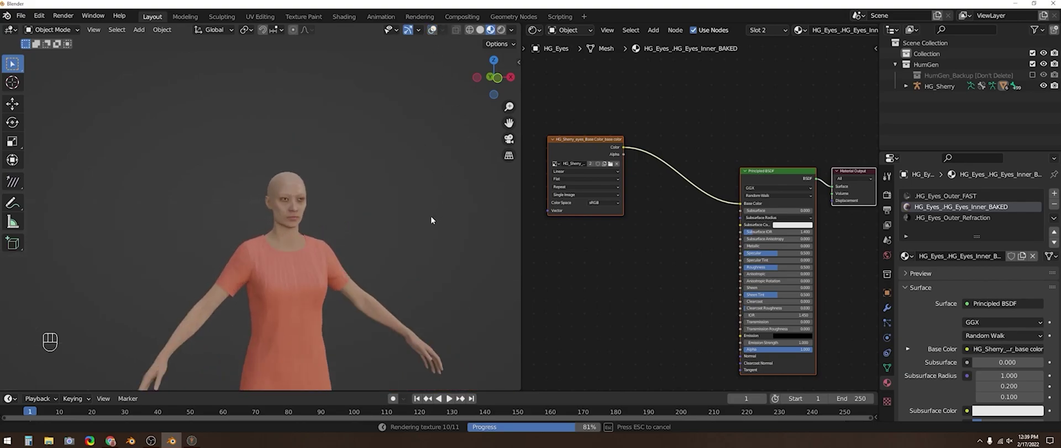
- Select the dress to show HG_Dress.001's baked material, and expand HG_Sherry in the Outliner
key("KP_1")
key("KP_Decimal")
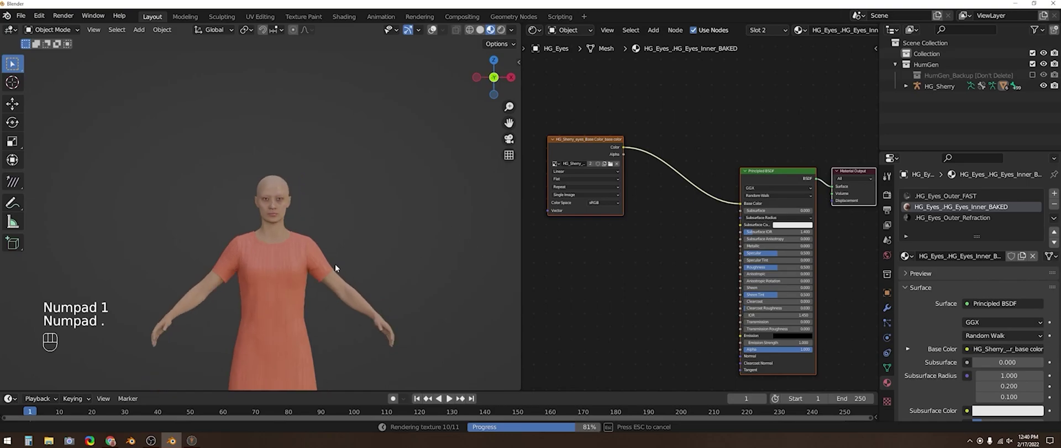
left_click(319, 257)
key("KP_1")
key("KP_Decimal")
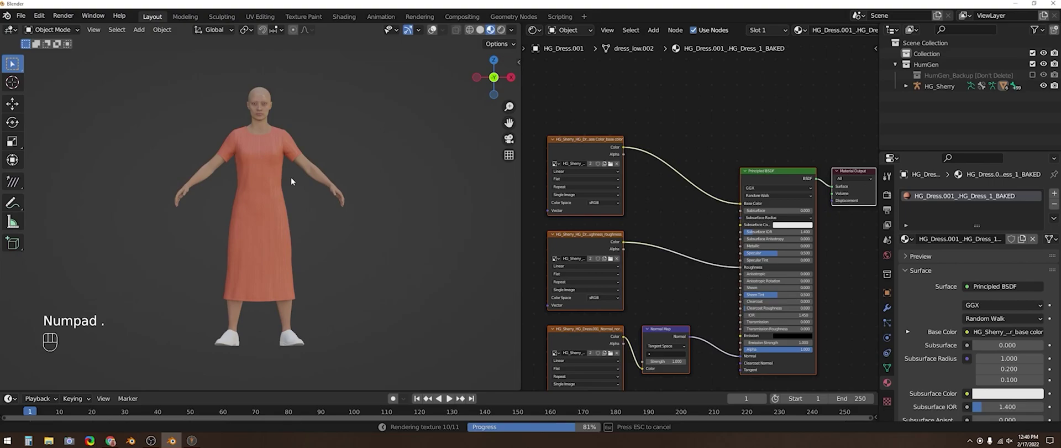
left_click(294, 151)
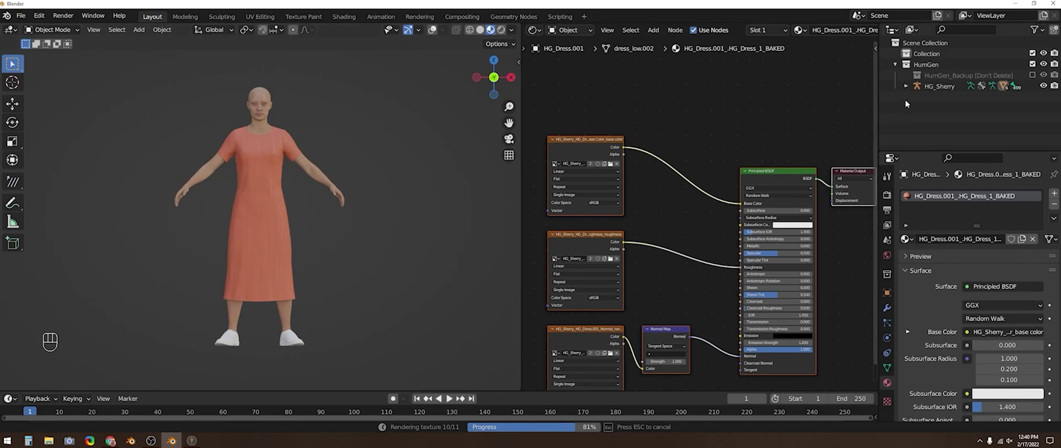
left_click(909, 91)
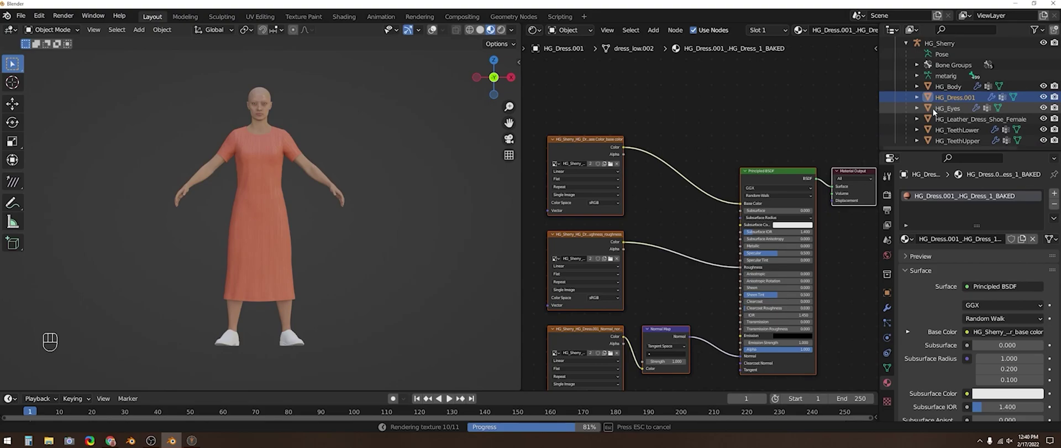
- Apply Sherry's armature, mask and subdivision modifiers with Keep shapekeys off and hidden modifiers included
left_click(939, 89)
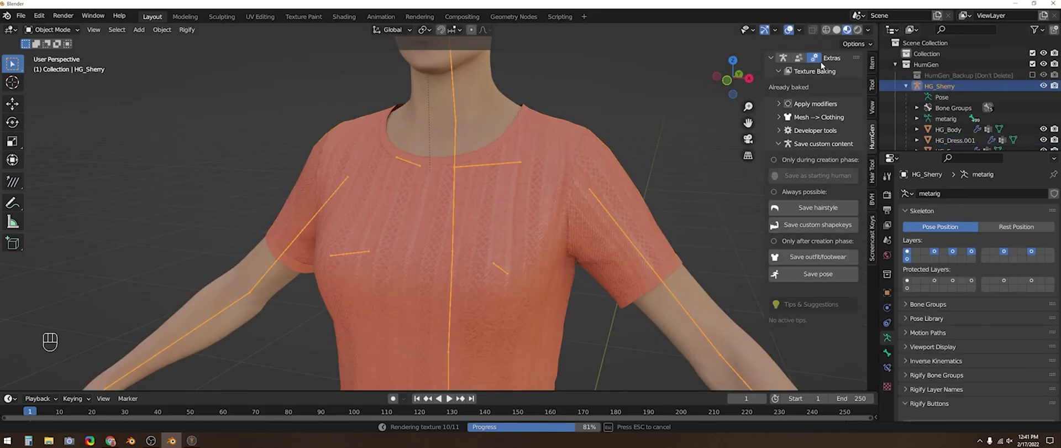
left_click(778, 106)
left_click(777, 179)
left_click(777, 156)
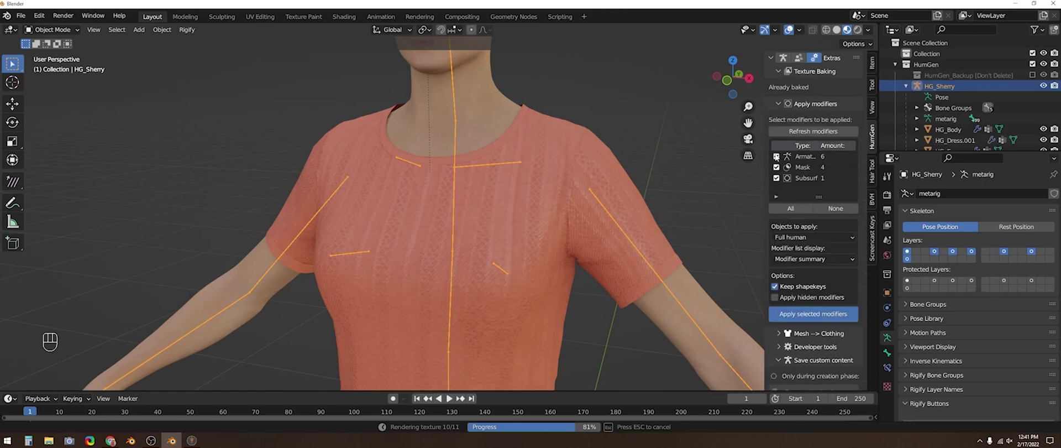
left_click(799, 210)
left_click(777, 299)
left_click(777, 291)
left_click(801, 318)
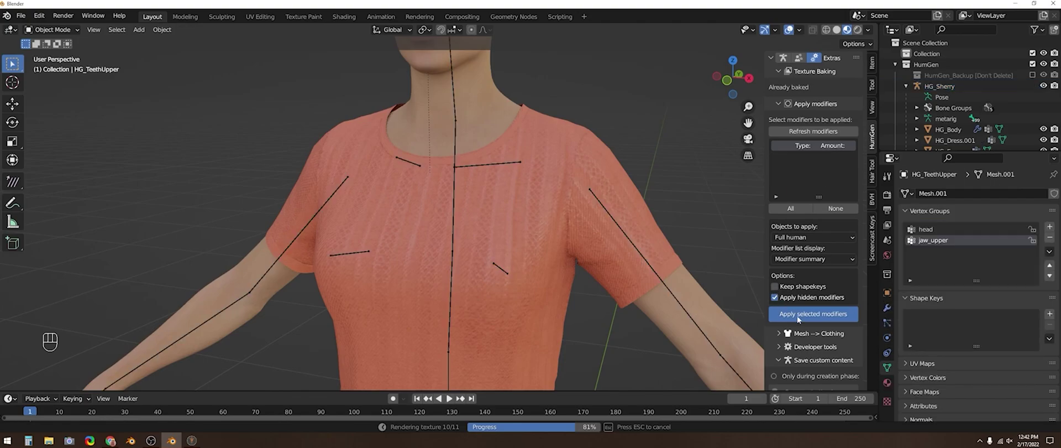
left_click(586, 155)
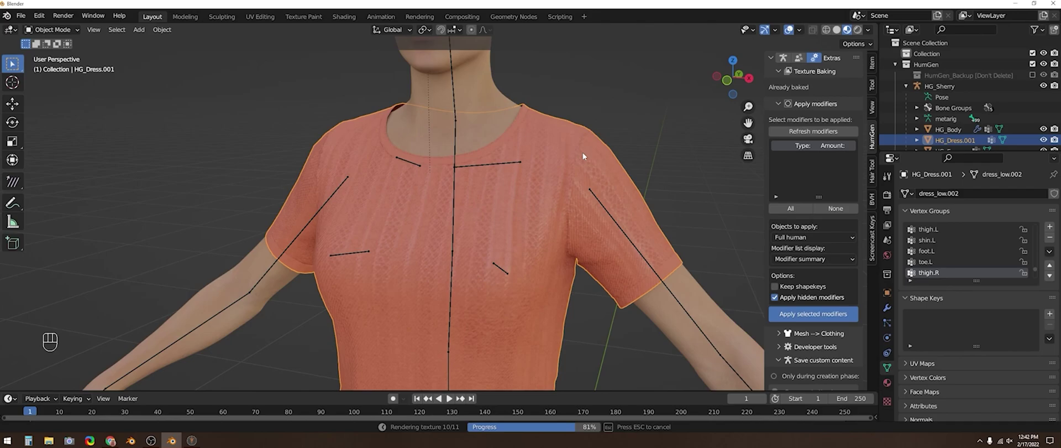
- Unparent HG_Dress.001 keeping transformation and move it into the main Collection
key("alt+p")
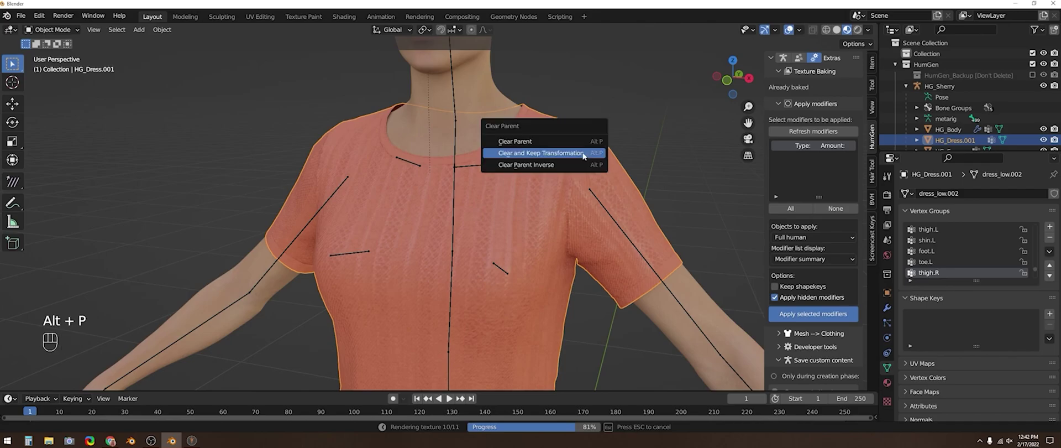
left_click_drag(949, 84, 941, 60)
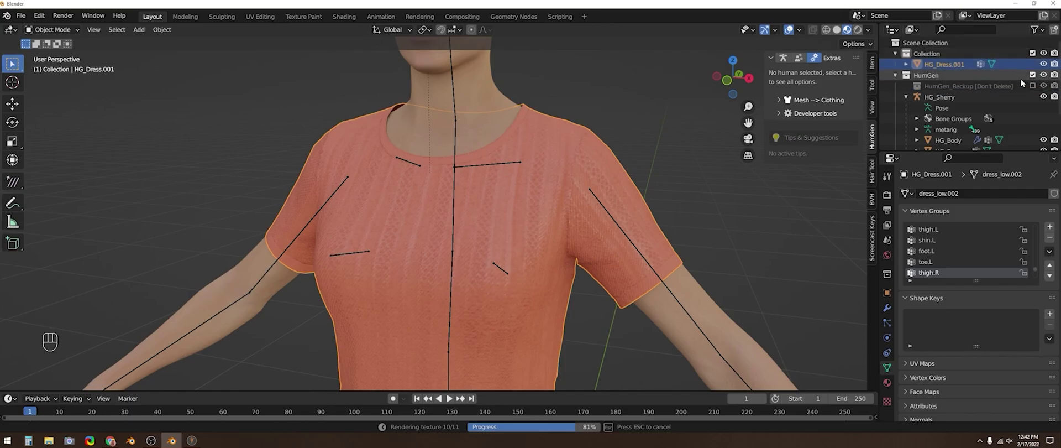
left_click(1044, 77)
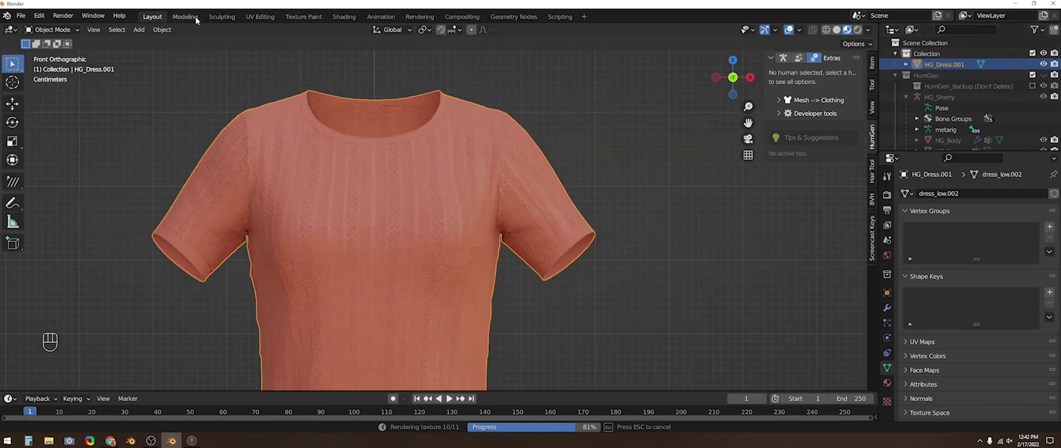
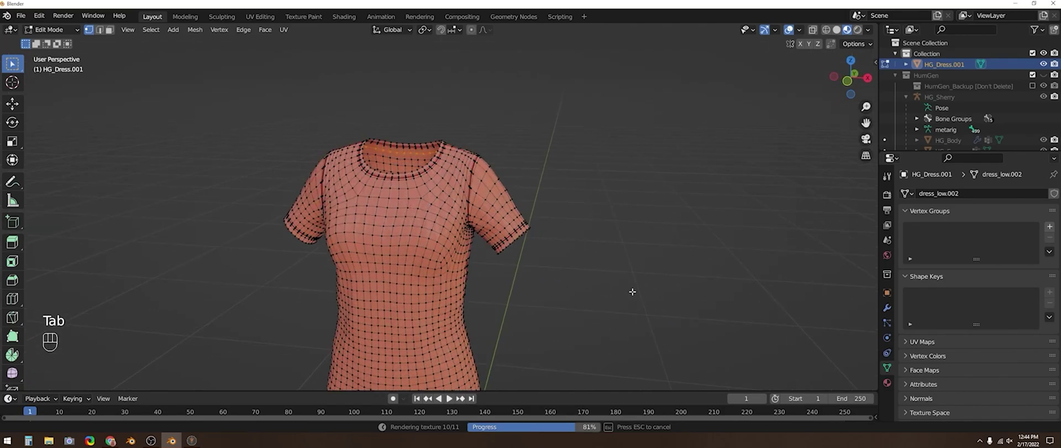
- Unhide the character body in the outliner as a reference for the sleeve
key("2")
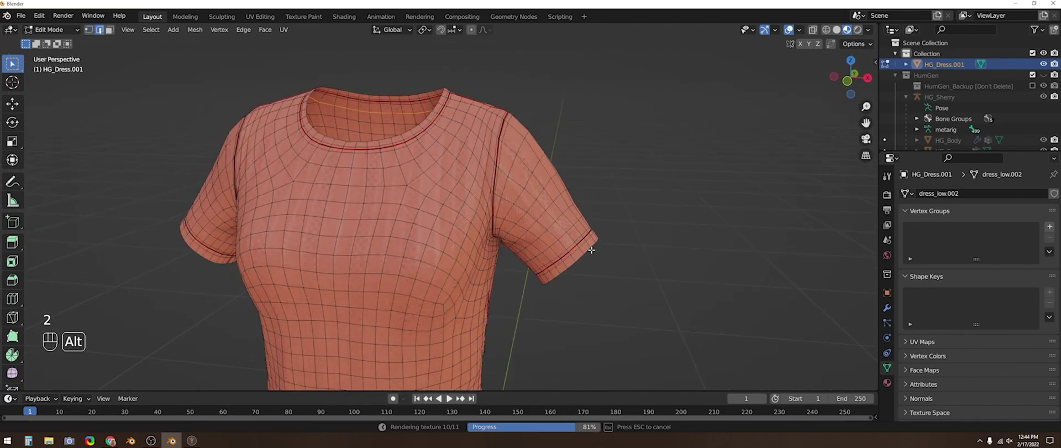
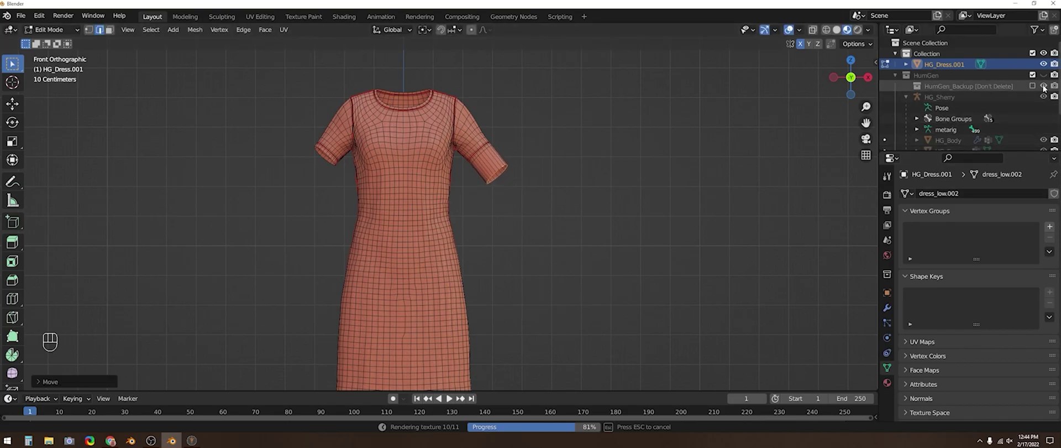
left_click(1037, 87)
left_click(1037, 87)
left_click(1046, 78)
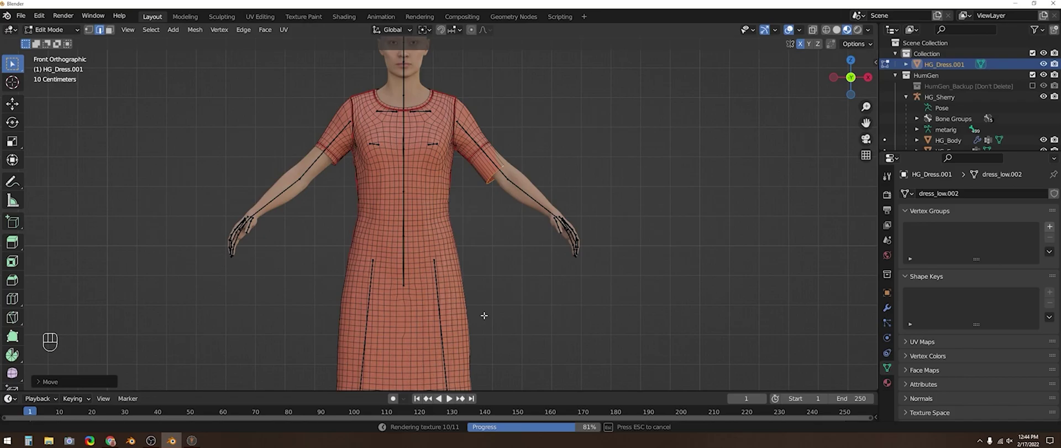
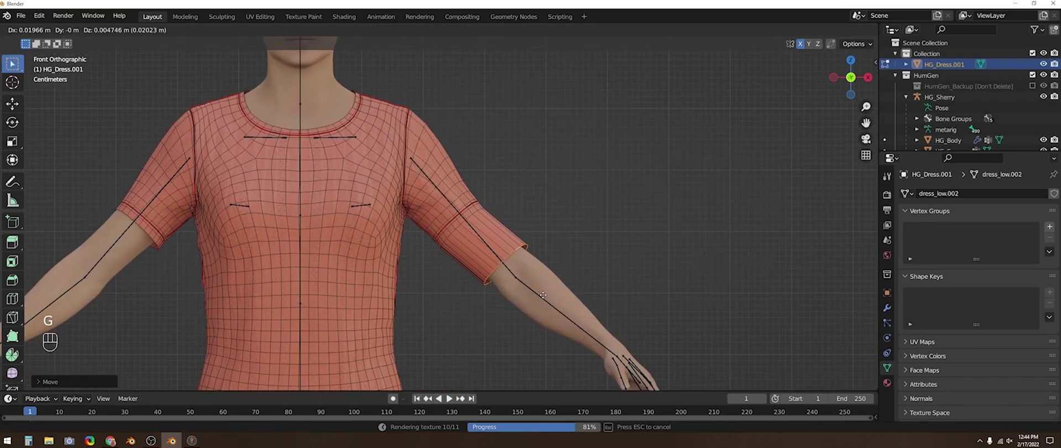
- Extrude the right sleeve's edge loop down the forearm to the wrist, checking side and top views
key("e")
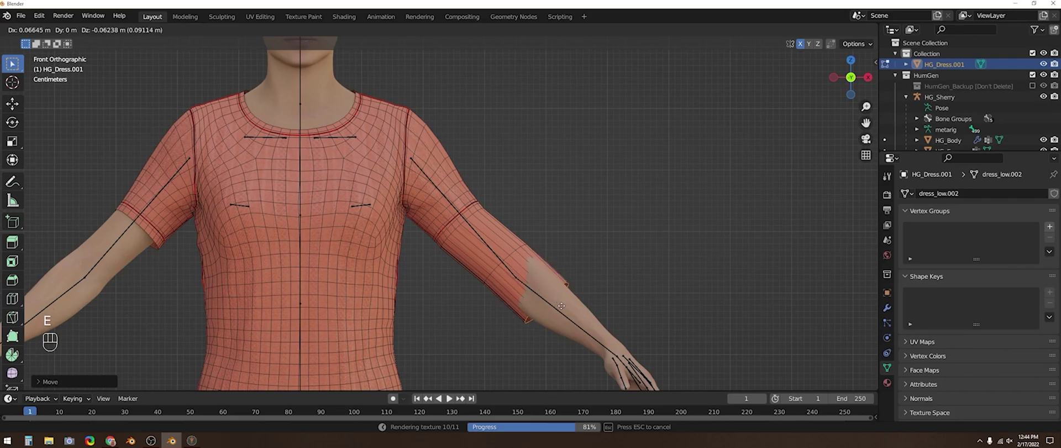
key("KP_3")
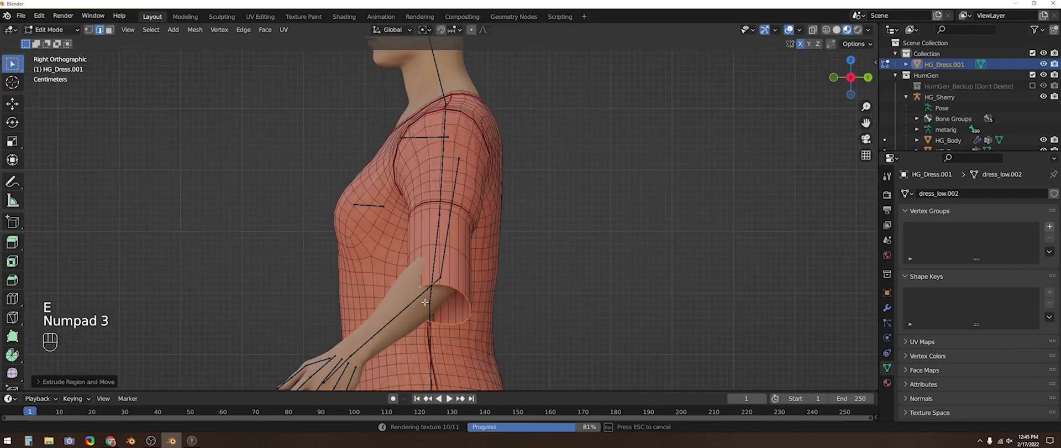
key("g")
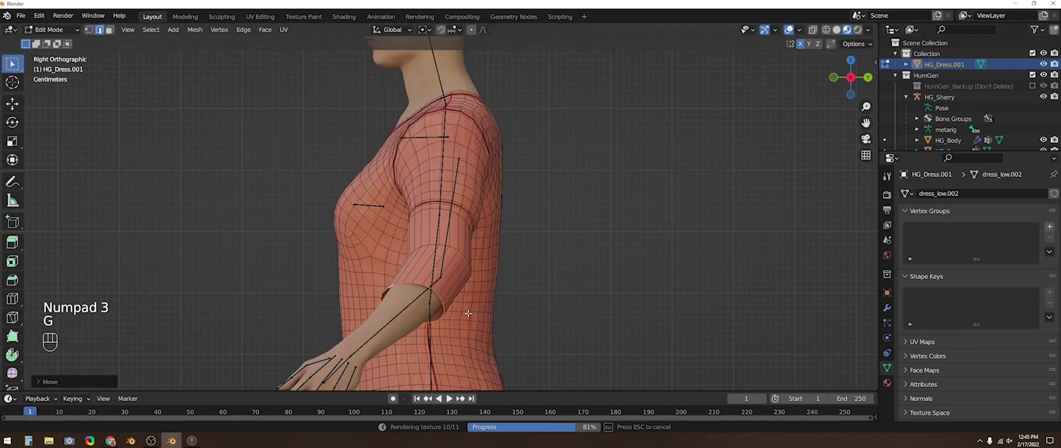
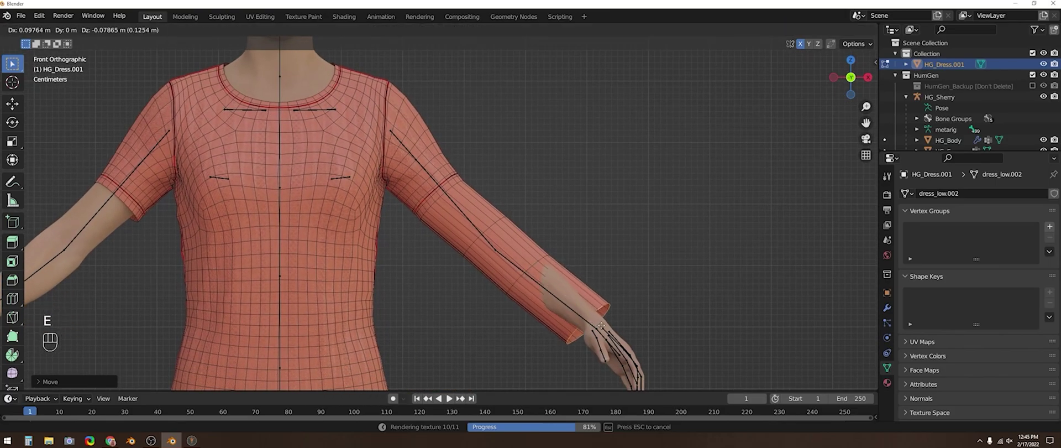
key("KP_3")
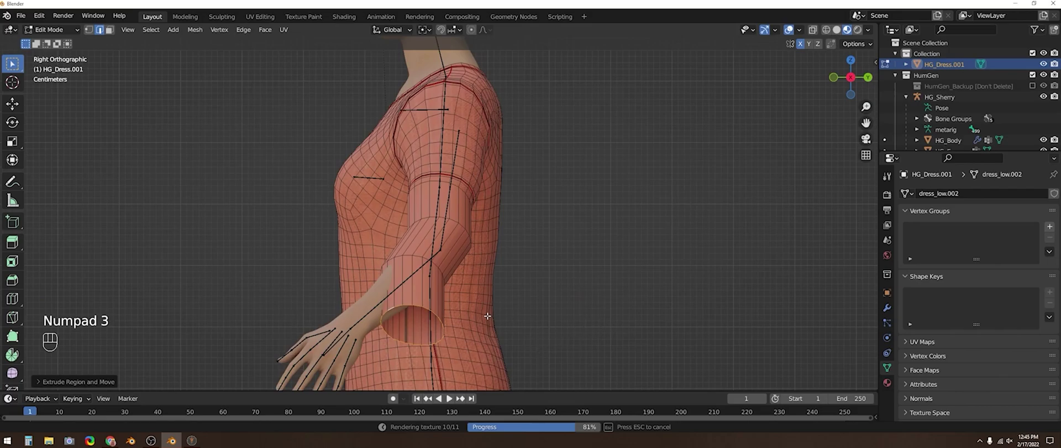
key("g")
key("KP_7")
key("r")
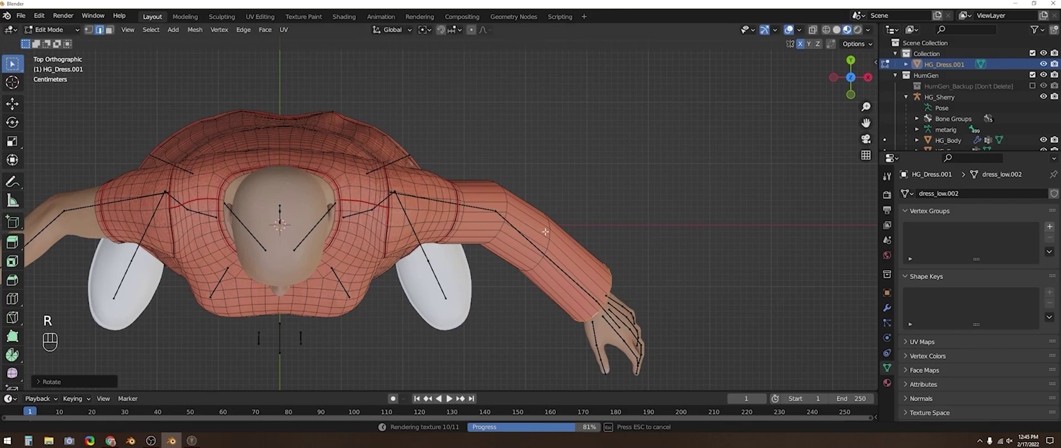
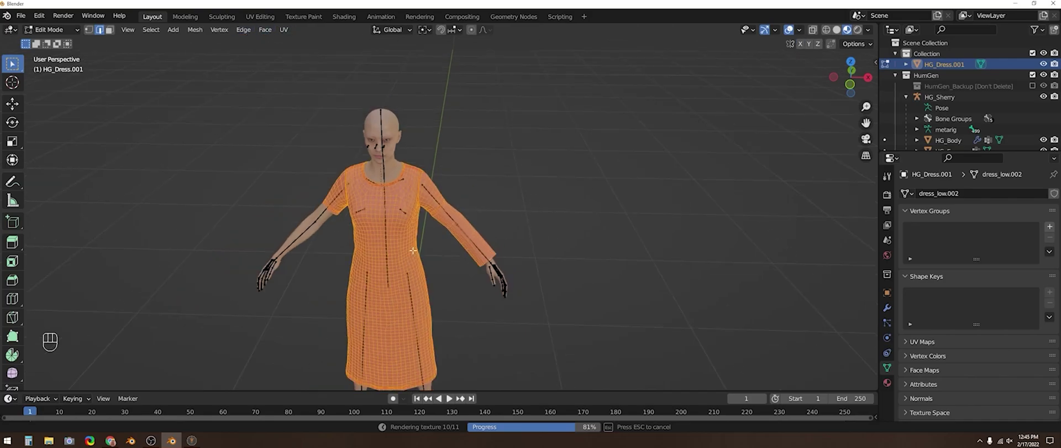
- Mirror the lengthened sleeve to the other arm and add an edge loop around the forearm
key("a")
key("KP_1")
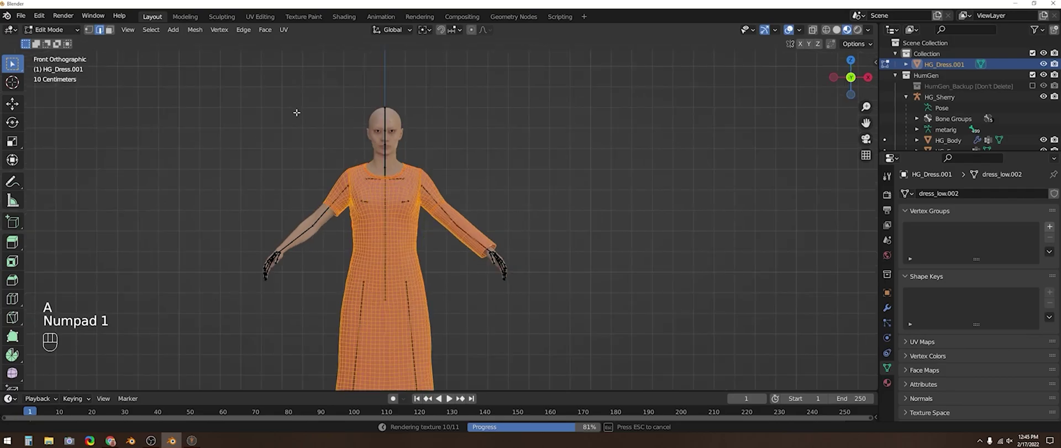
left_click_drag(207, 36, 230, 196)
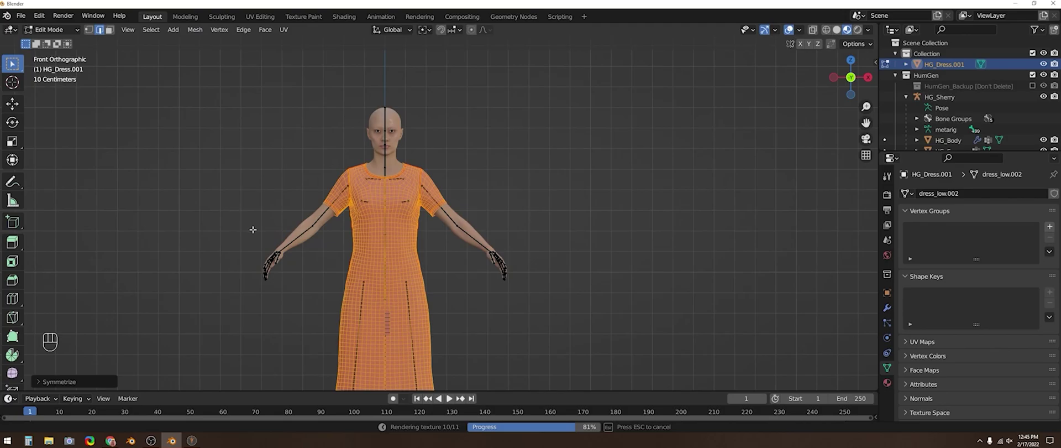
left_click(39, 380)
left_click_drag(135, 366, 140, 346)
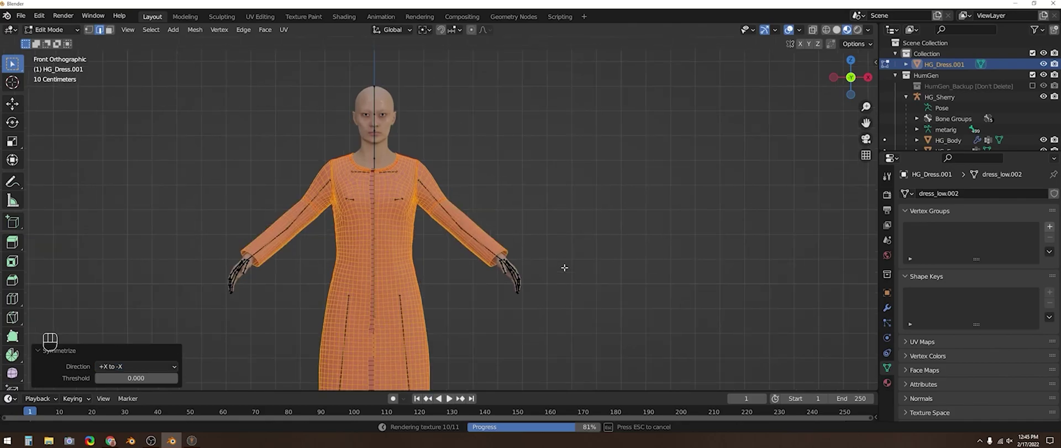
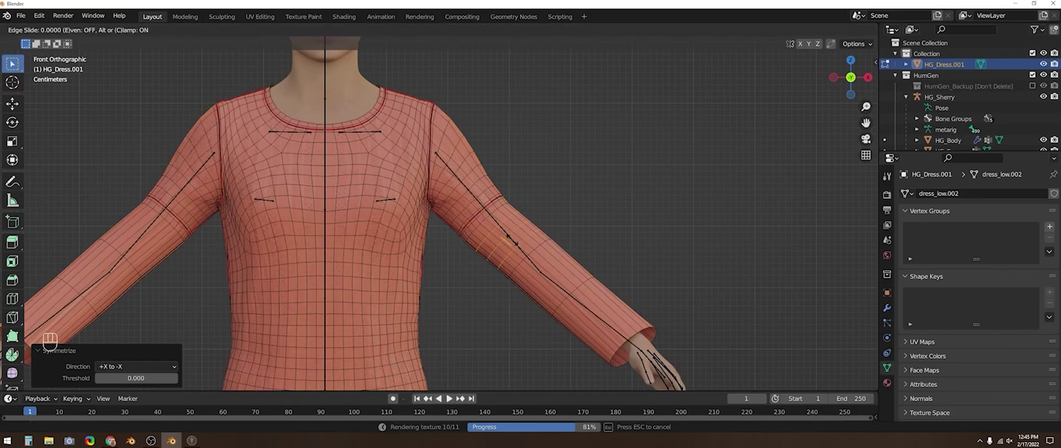
key("ctrl+r")
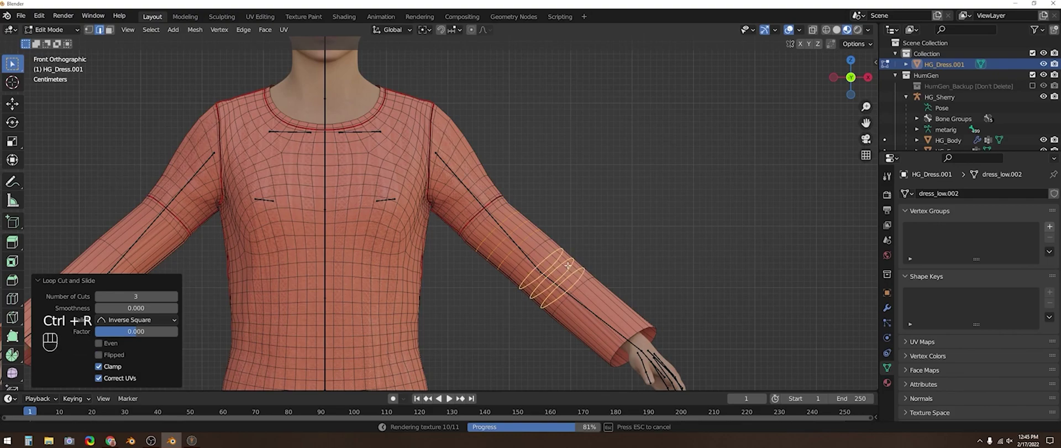
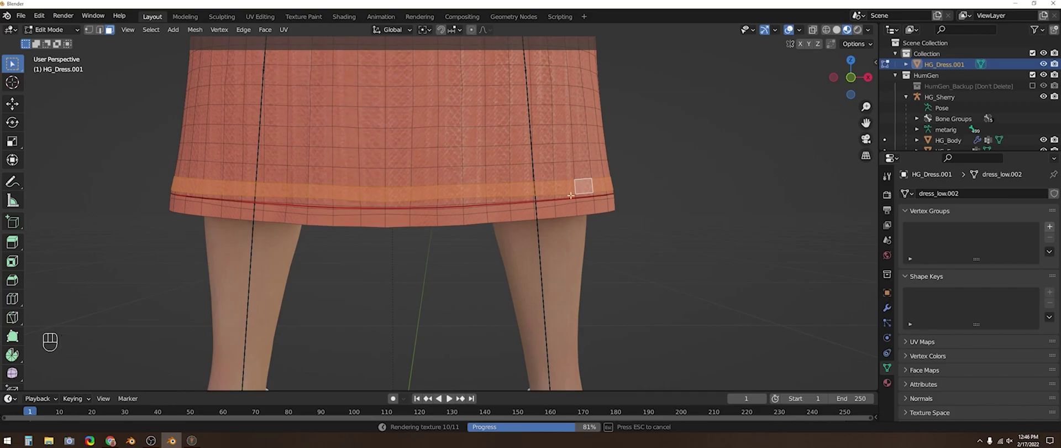
- Hide part of the mesh, select the skirt's lower band, then reveal everything again
key("h")
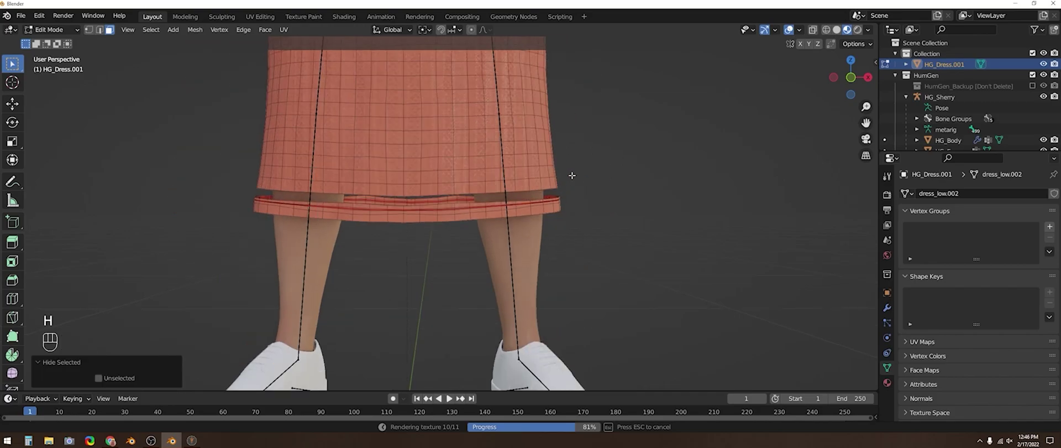
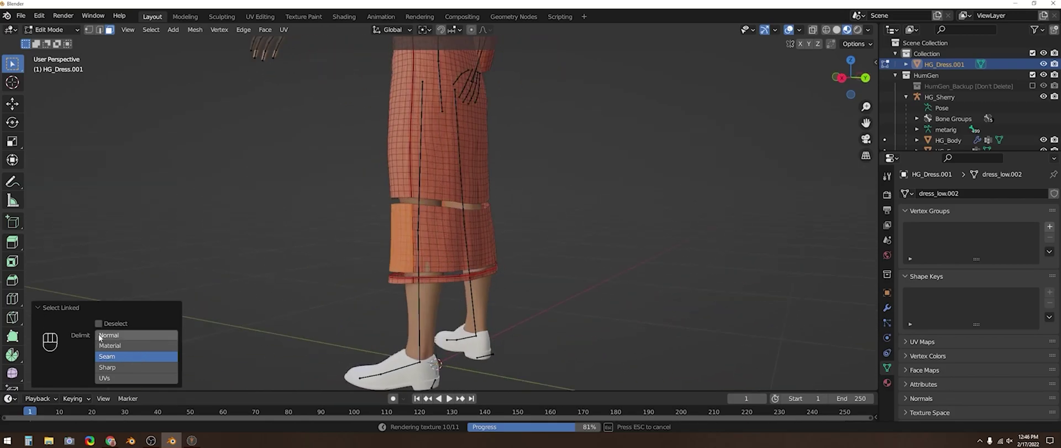
left_click(114, 335)
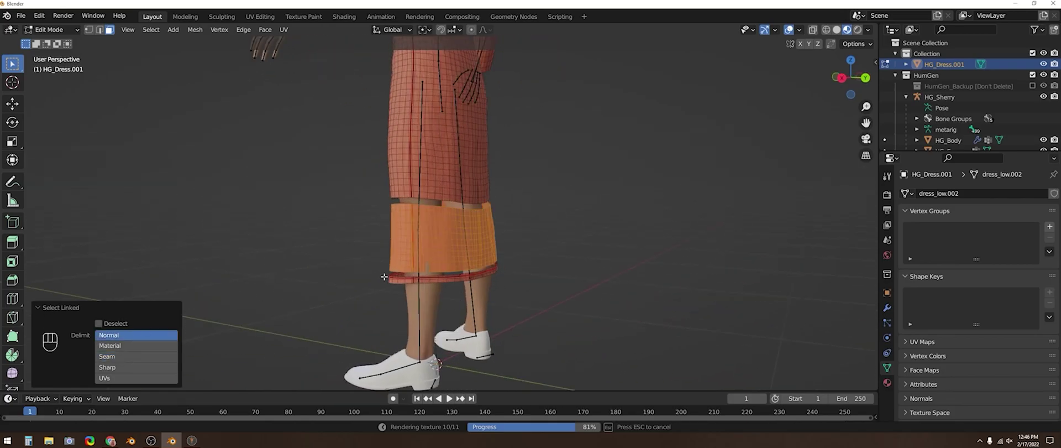
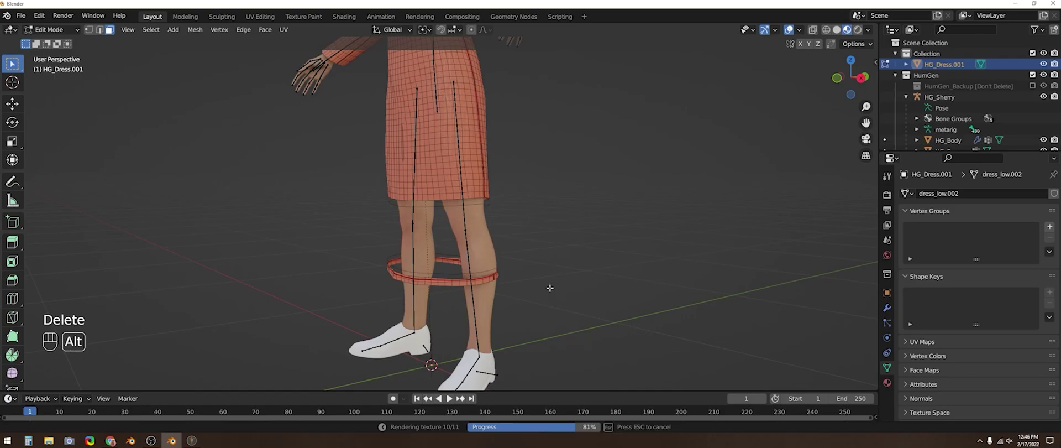
key("alt+h")
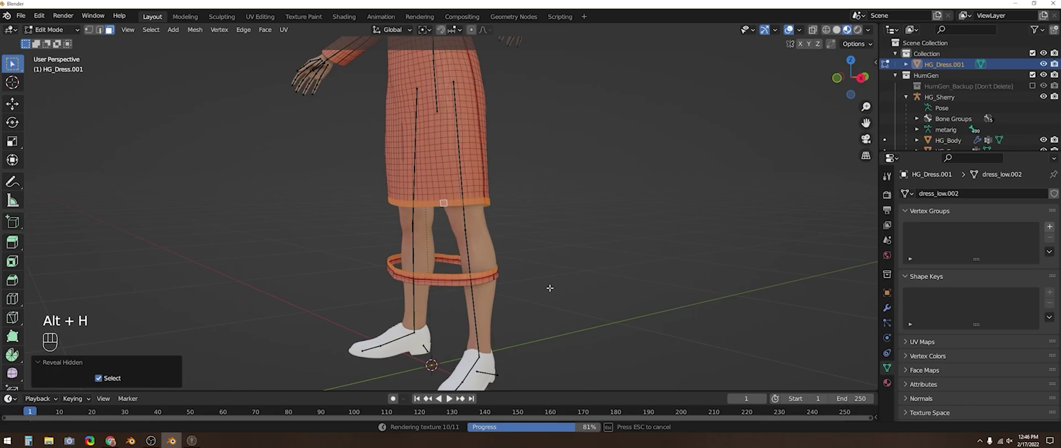
- From the front view, move the hem ring up along Z under the skirt and narrow it to the skirt's width
key("KP_1")
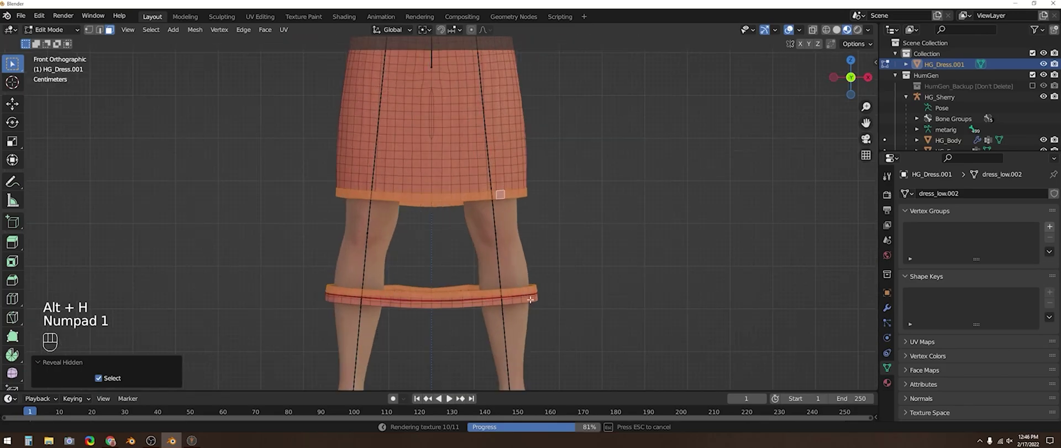
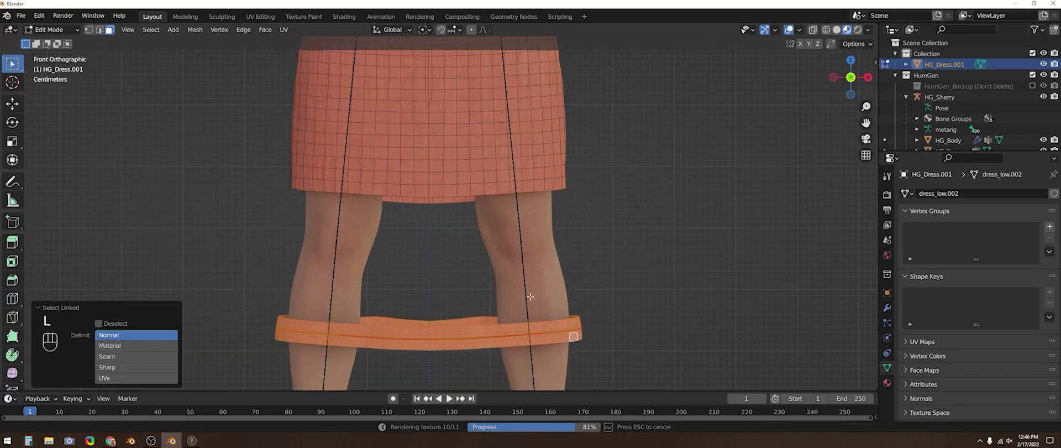
key("g")
key("z")
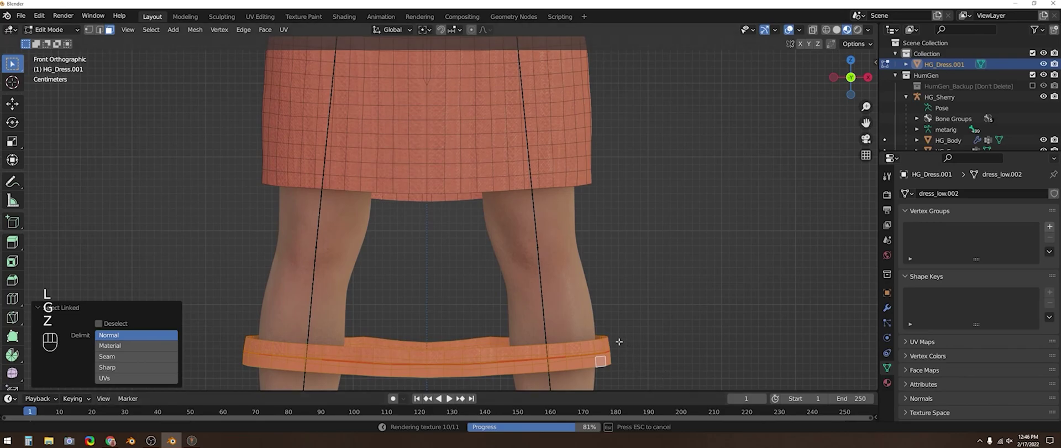
key("g")
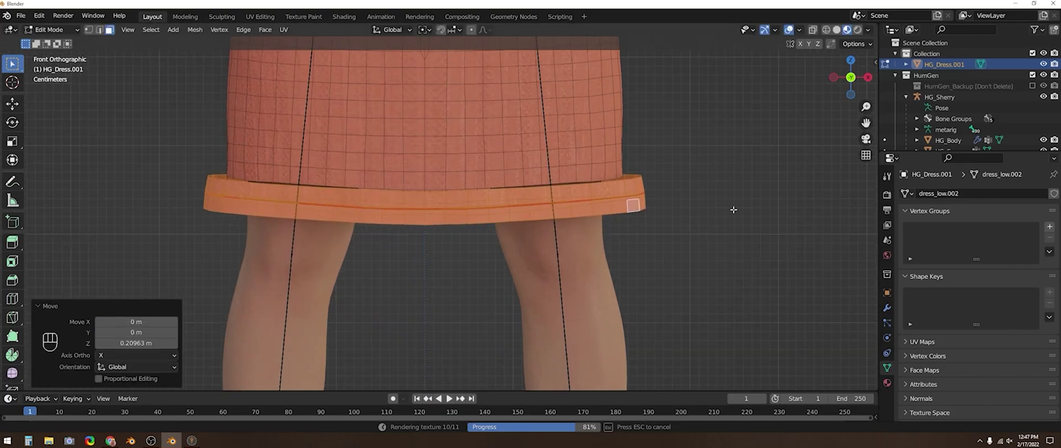
key("s")
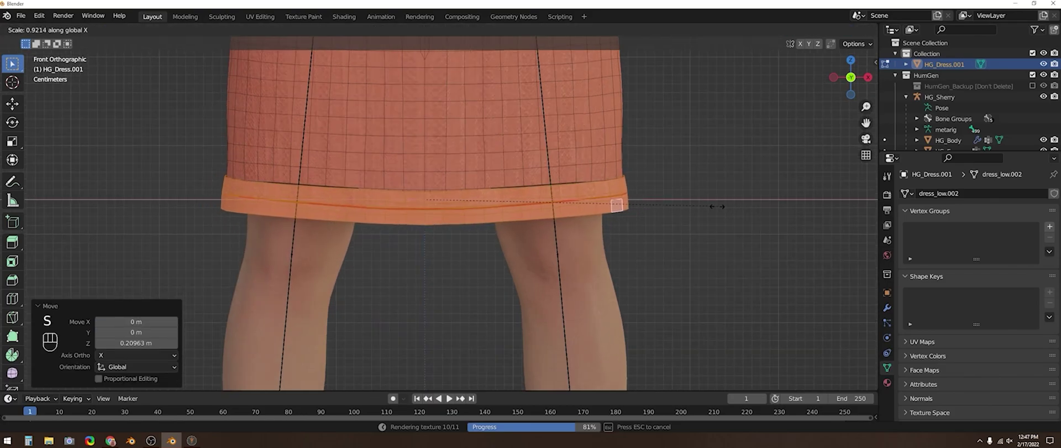
- From the side view, adjust the ring's depth and nudge it to sit just below the skirt edge
key("KP_3")
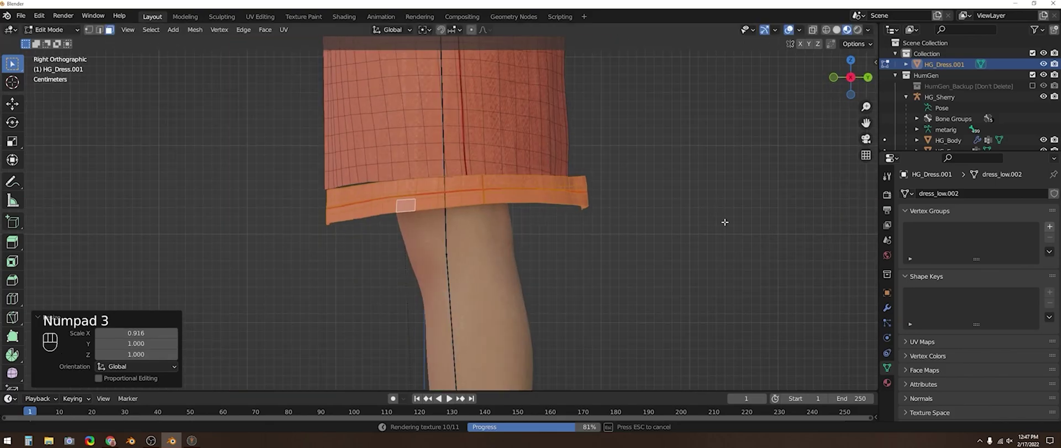
key("g")
key("s")
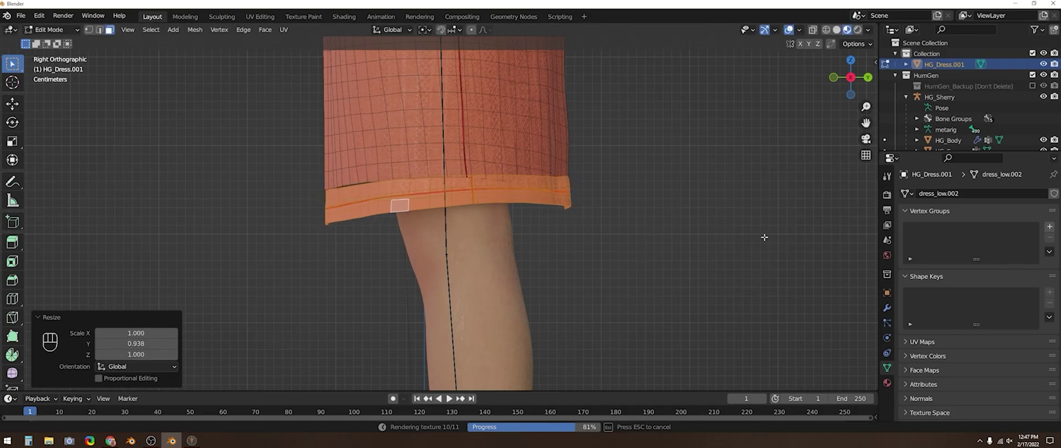
key("g")
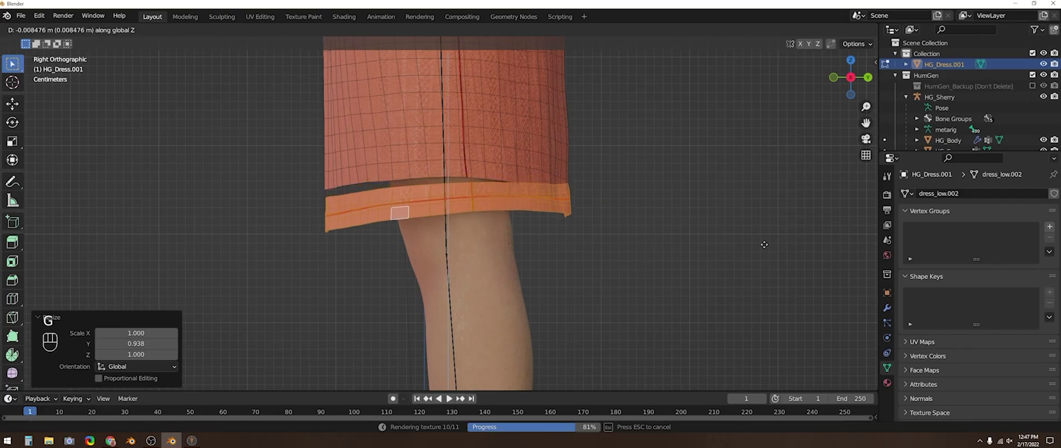
key("r")
key("g")
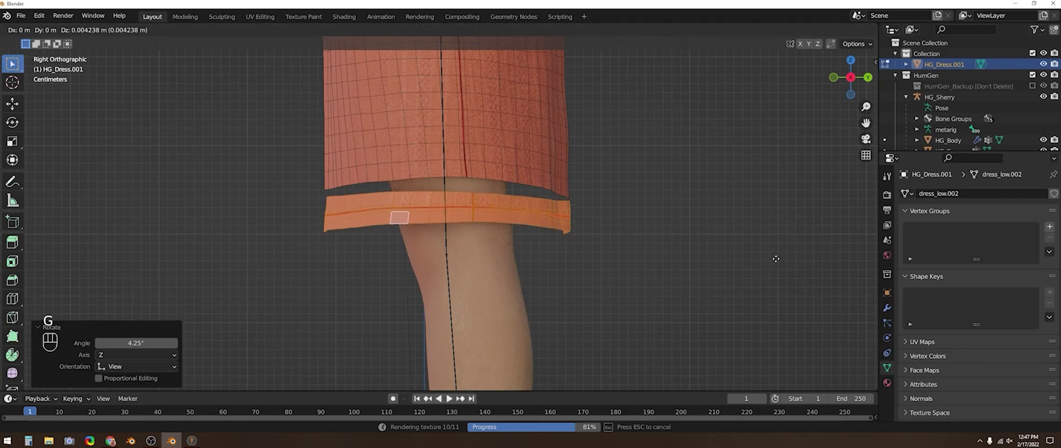
key("g")
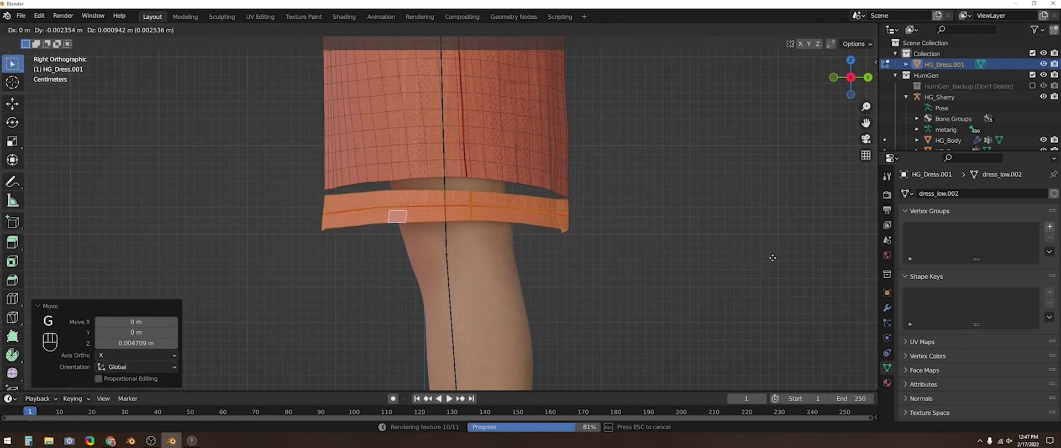
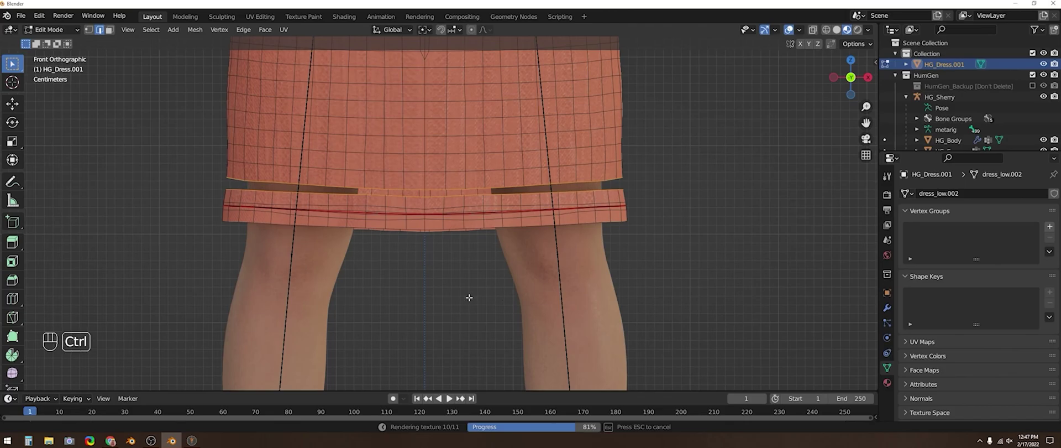
- Bridge the skirt's bottom edge and the hem ring's top edge with Bridge Edge Loops
key("ctrl+e")
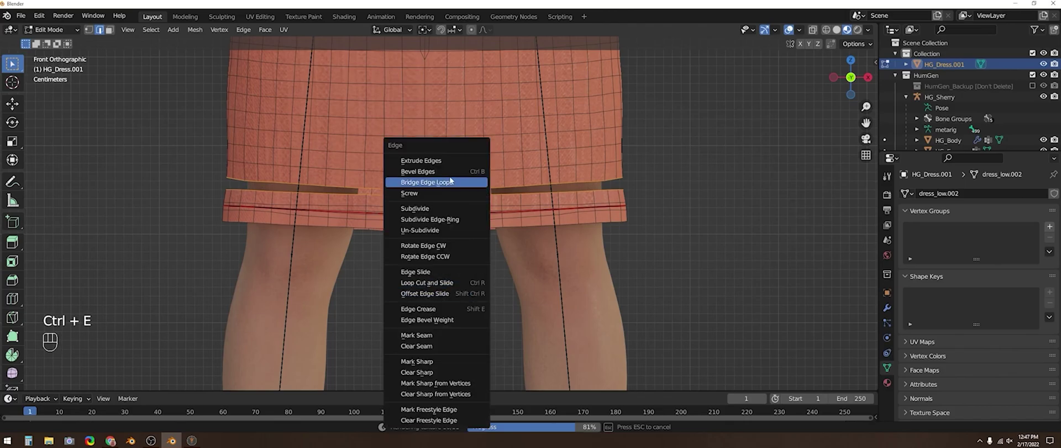
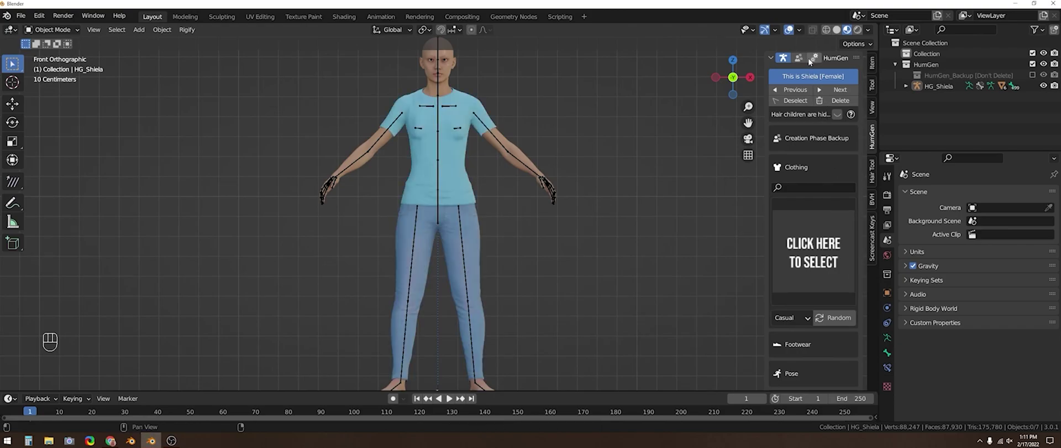
- Apply the Mask and Solidify modifiers from HumGen Extras, then select the t-shirt and jeans
left_click(815, 58)
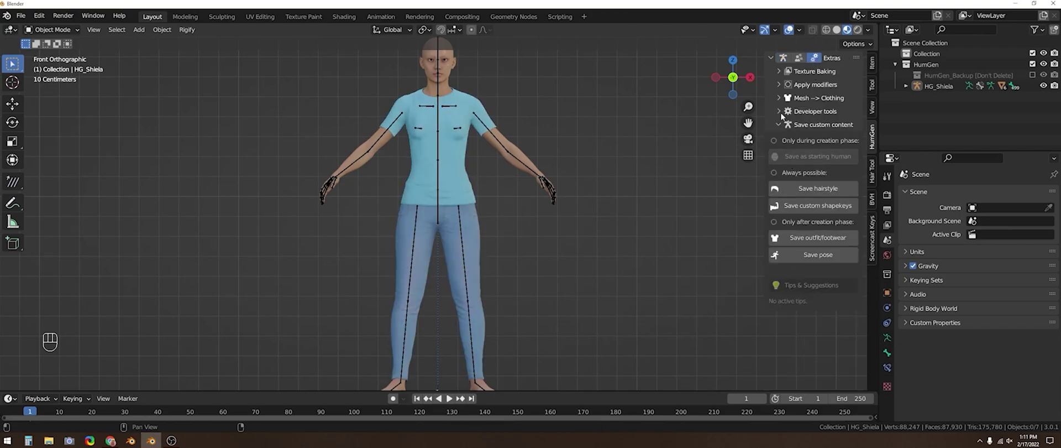
left_click(781, 95)
left_click(782, 89)
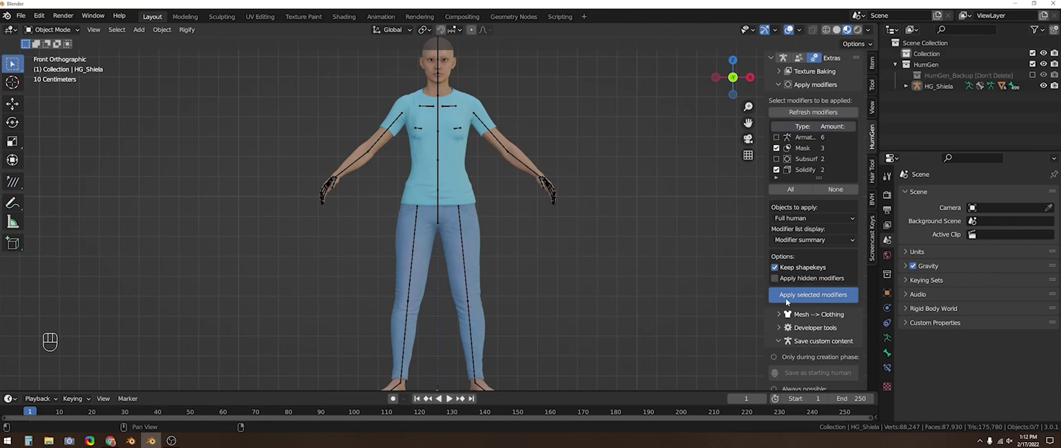
left_click_drag(827, 302, 697, 323)
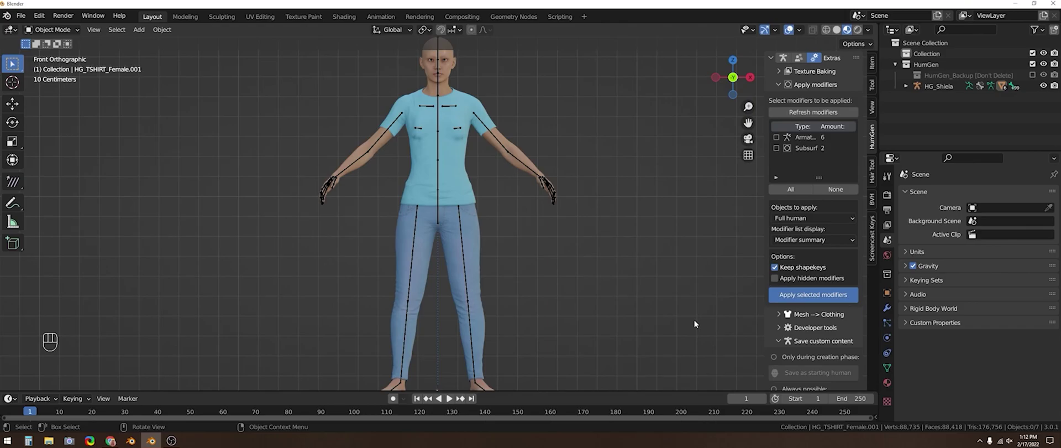
left_click(906, 85)
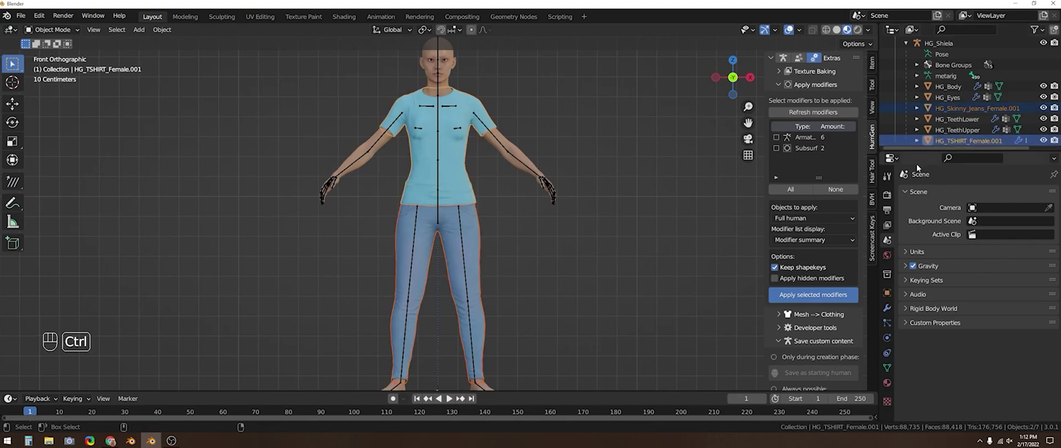
- Delete the HumGen t-shirt and jeans and start an FBX import for farmerclothes.fbx from Downloads
key("Delete")
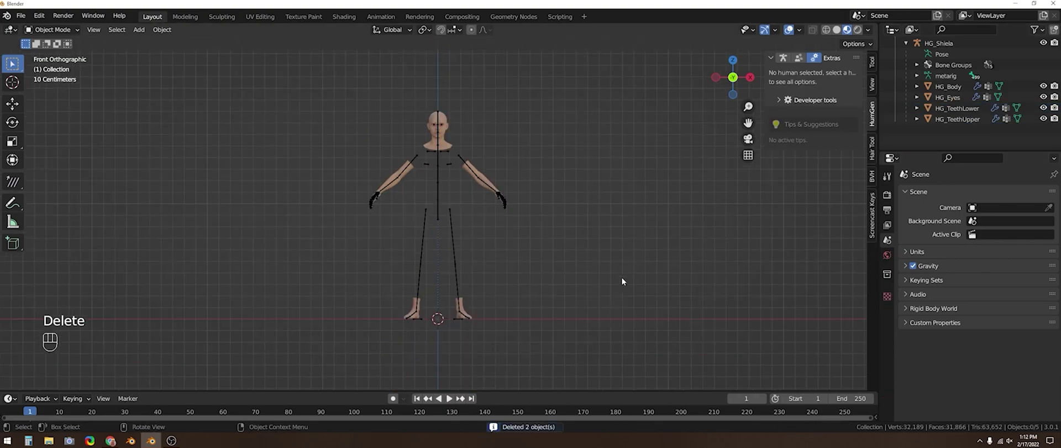
left_click_drag(632, 199, 649, 316)
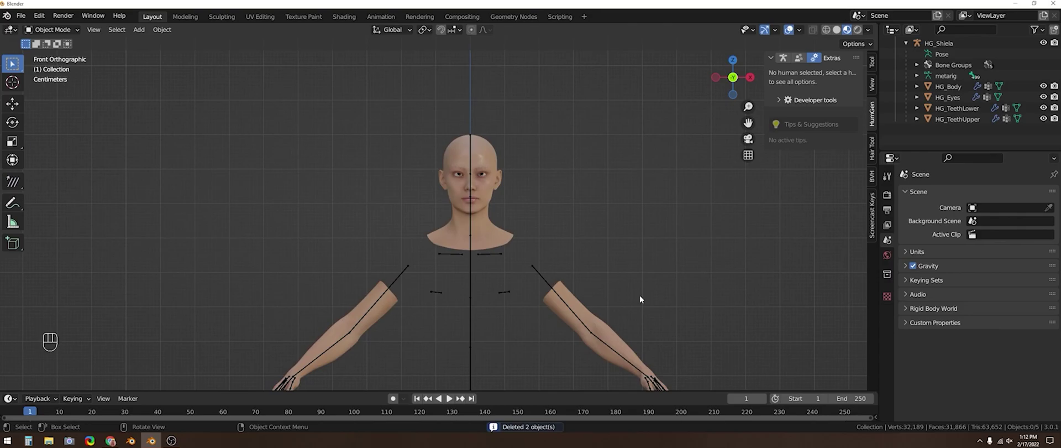
left_click_drag(28, 17, 293, 179)
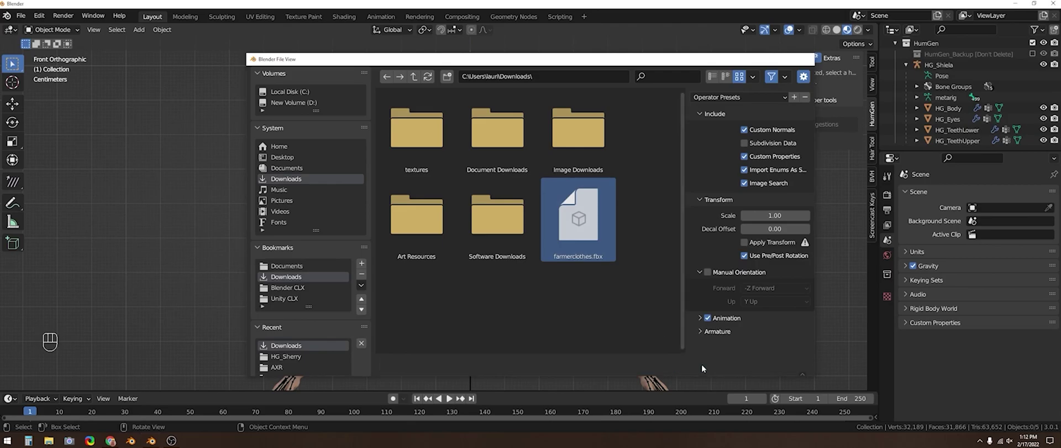
- Import farmerclothes.fbx and delete the farmer's two body meshes
key("KP_1")
key("KP_Decimal")
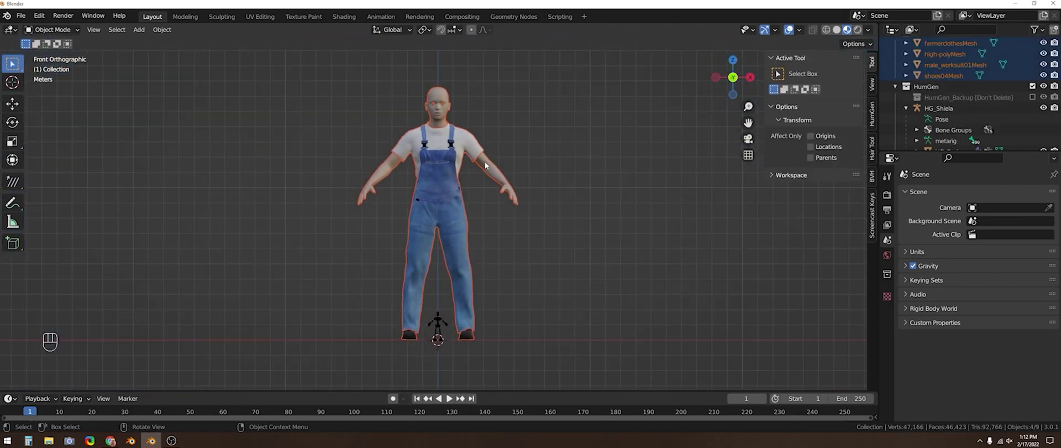
left_click(481, 157)
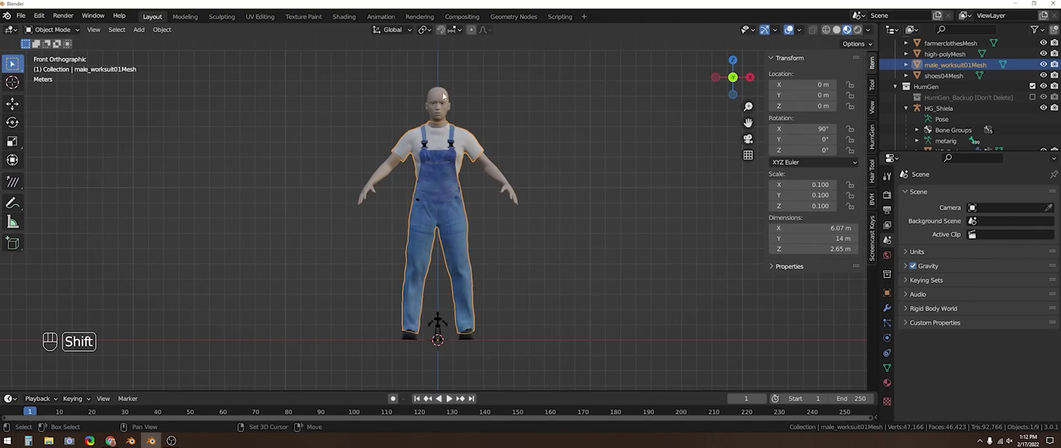
left_click_drag(428, 97, 463, 108)
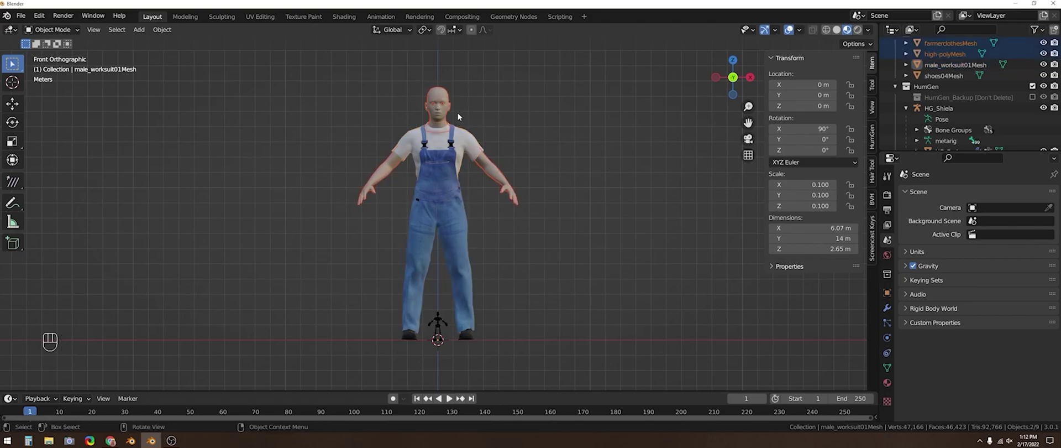
key("Delete")
- Move the overalls and shoes to the origin and scale them down to 0.01
left_click(471, 147)
key("g")
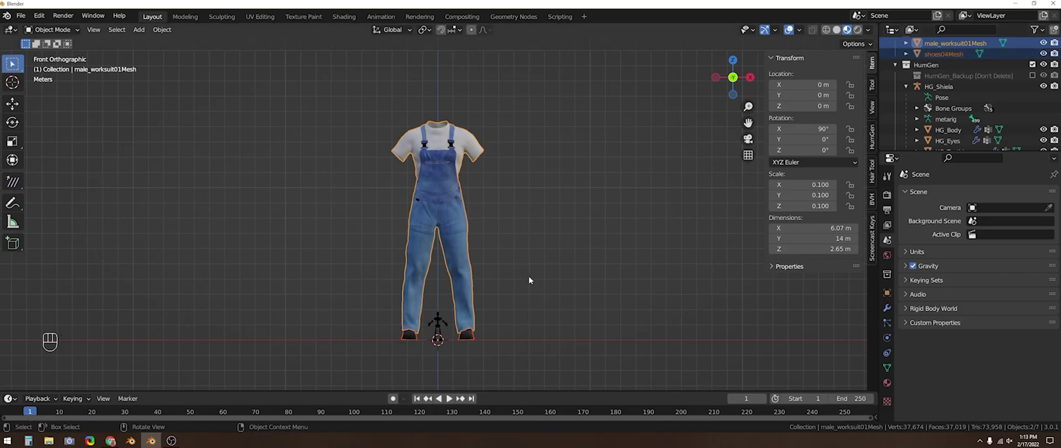
key("g")
key("s")
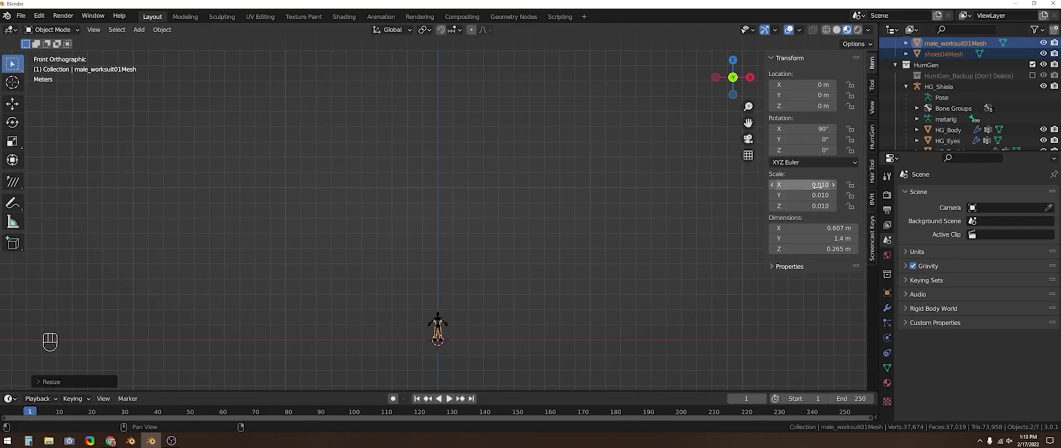
- Inspect the imported clothes around the collar and over the whole figure
key("KP_Decimal")
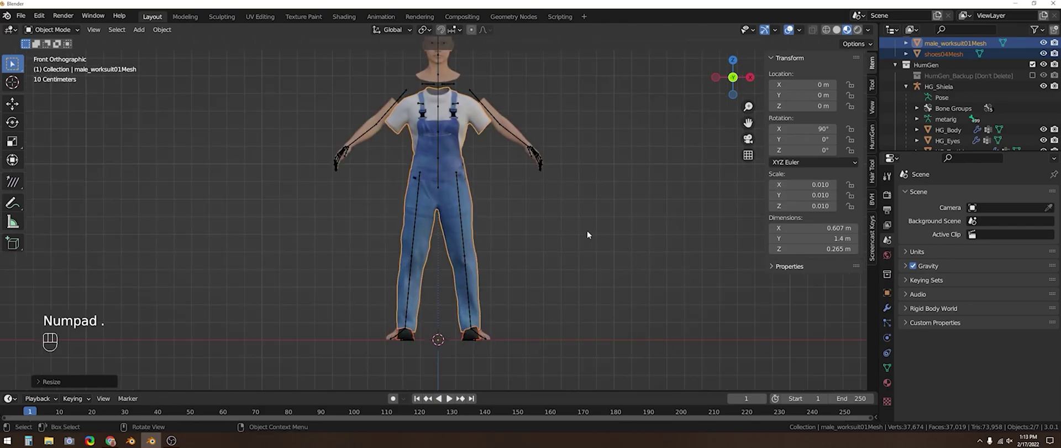
left_click_drag(573, 248, 572, 314)
left_click_drag(541, 269, 549, 305)
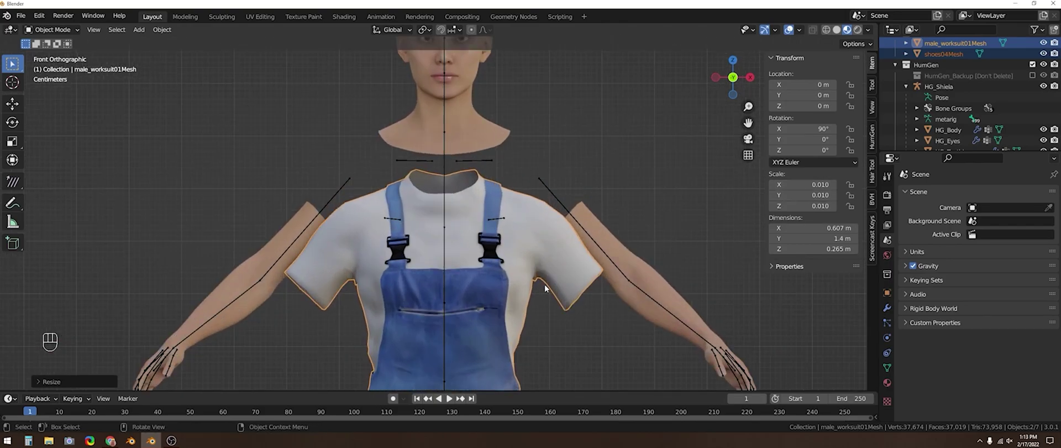
left_click_drag(431, 33, 438, 66)
left_click_drag(571, 297, 555, 252)
left_click_drag(505, 121, 516, 260)
left_click_drag(547, 254, 519, 193)
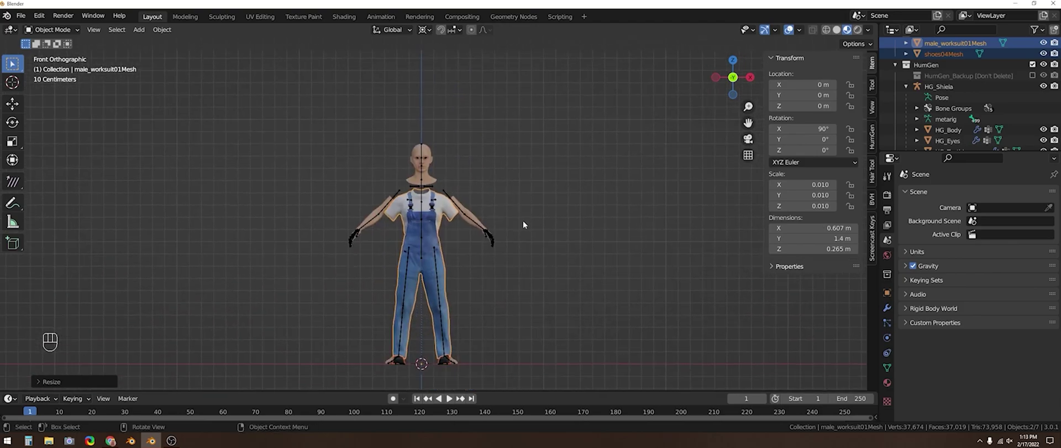
- Select the character's parts together and frame them in the viewport
left_click(566, 176)
left_click(15, 84)
left_click(583, 110)
left_click(609, 236)
left_click(365, 91)
left_click(230, 234)
key("a")
key("r")
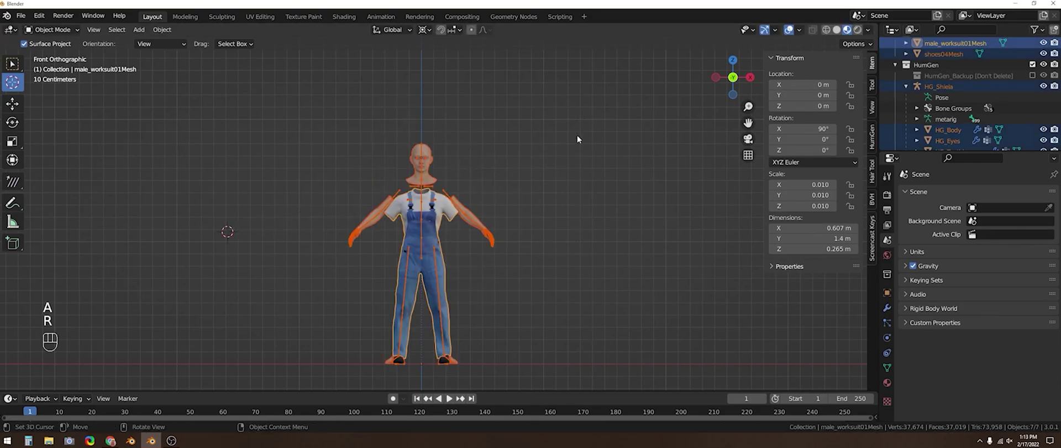
key("shift+s")
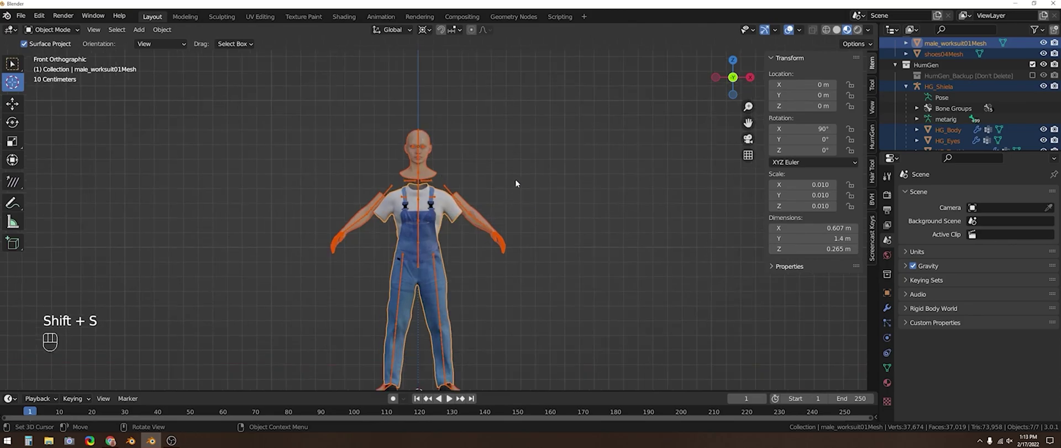
left_click_drag(523, 154, 552, 210)
left_click_drag(554, 238, 525, 231)
- Scale the shoes04Mesh t-shirt alone to 0.011 and tilt it to 88.3° from the side view
left_click(959, 56)
left_click(960, 47)
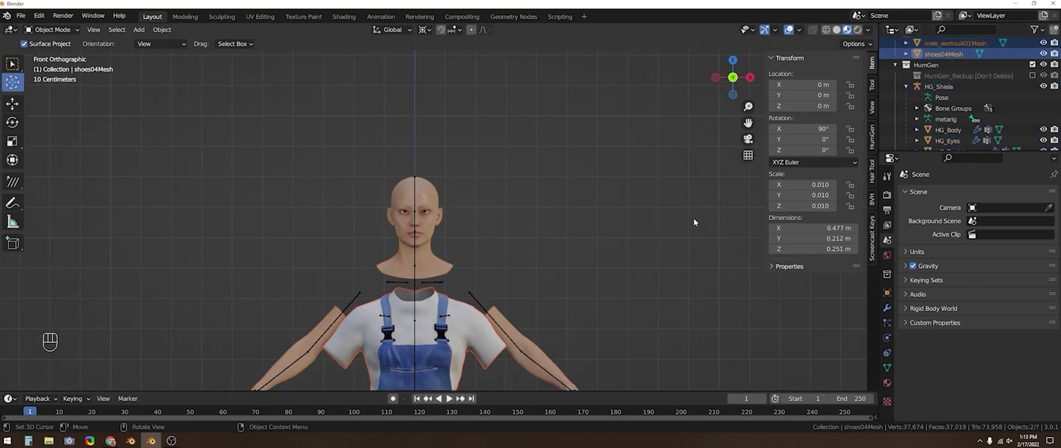
left_click_drag(553, 264, 551, 187)
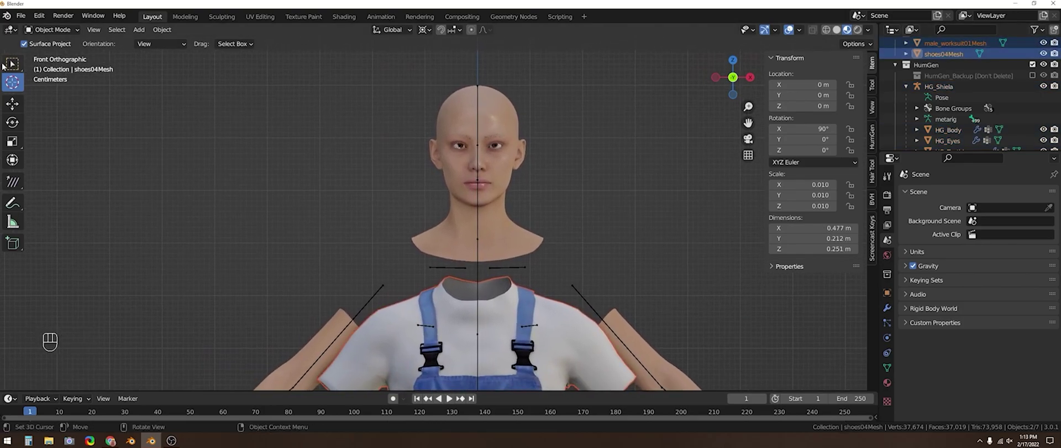
key("s")
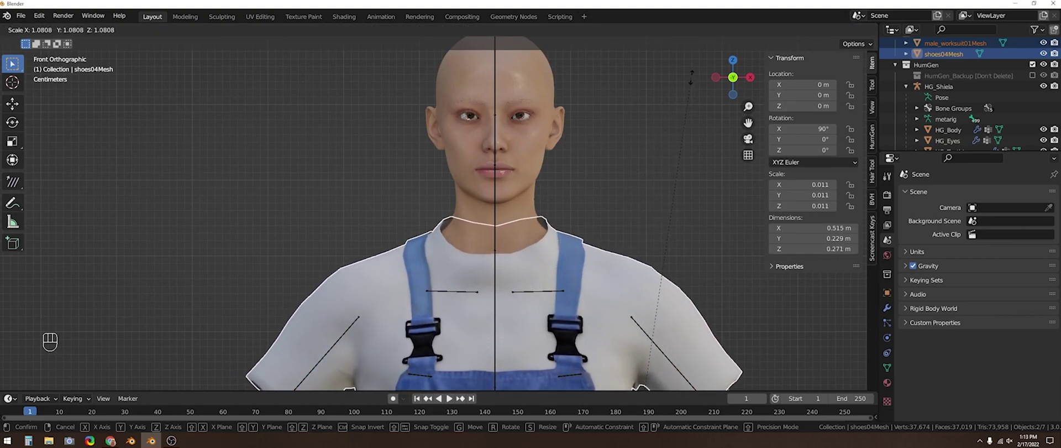
key("KP_3")
key("r")
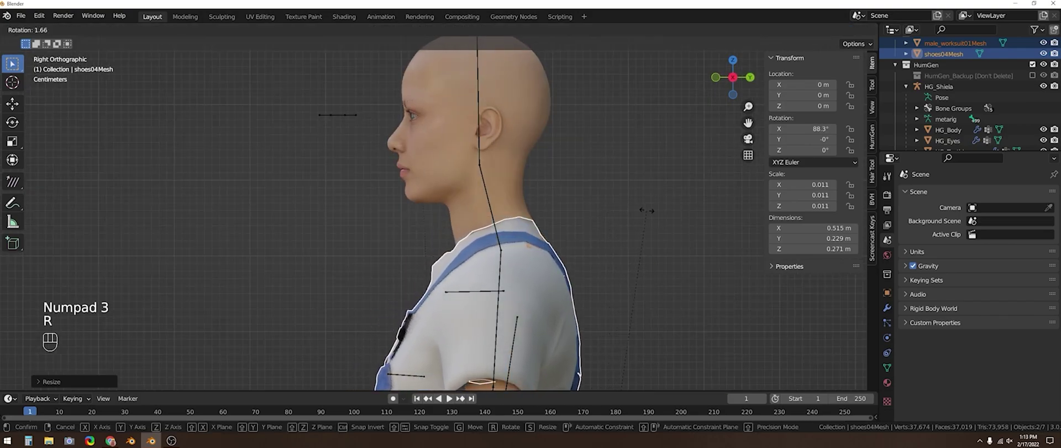
key("KP_1")
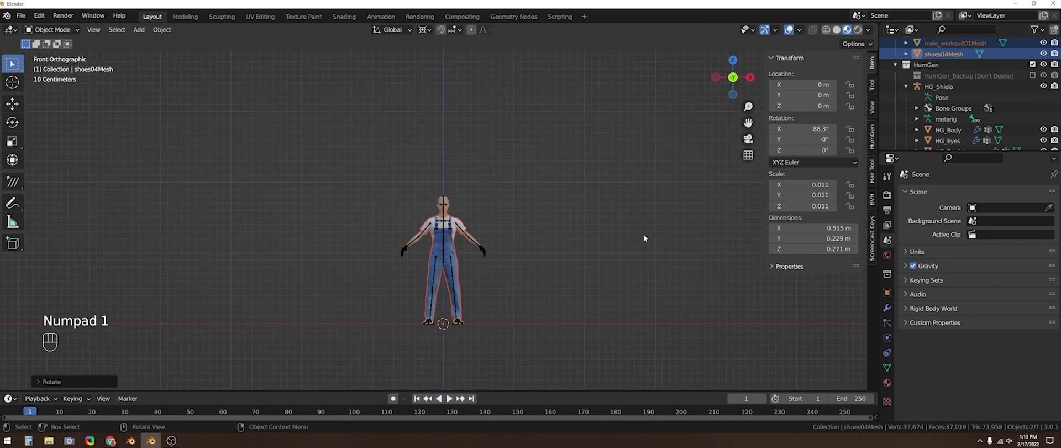
- Orbit around the feet to inspect body geometry poking through the shoes
left_click_drag(633, 247, 610, 139)
left_click_drag(615, 245, 583, 93)
left_click_drag(579, 220, 553, 59)
left_click_drag(546, 202, 569, 118)
left_click_drag(577, 173, 536, 179)
left_click_drag(535, 180, 460, 188)
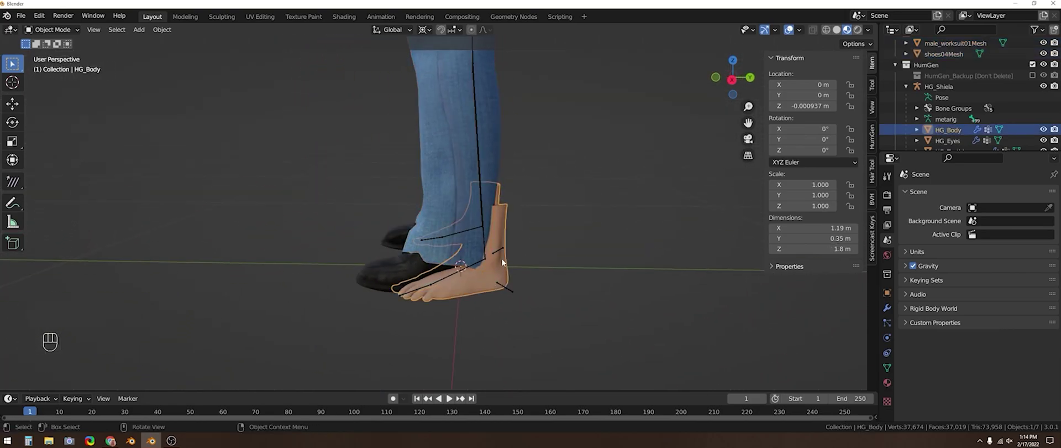
left_click_drag(485, 243, 502, 239)
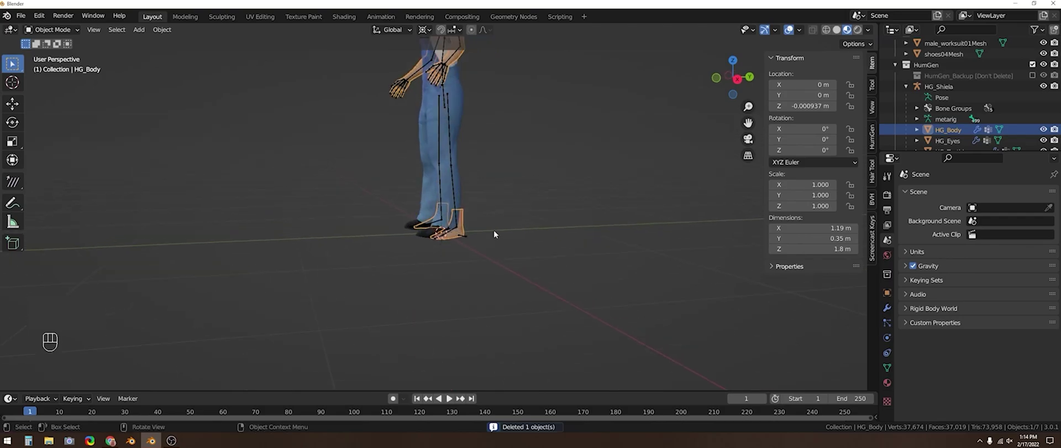
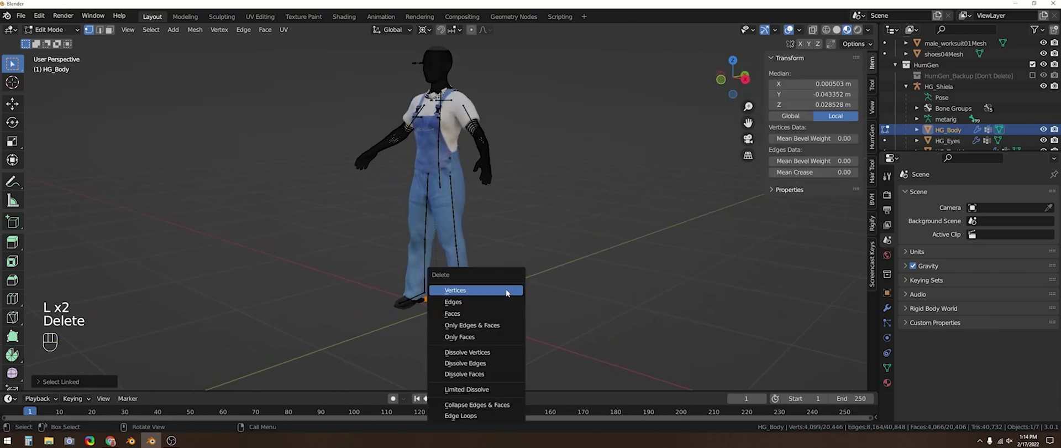
- Delete HG_Body vertices covered by the clothes, return to Object Mode and check the neckline
key("KP_1")
key("Tab")
left_click_drag(537, 268, 543, 298)
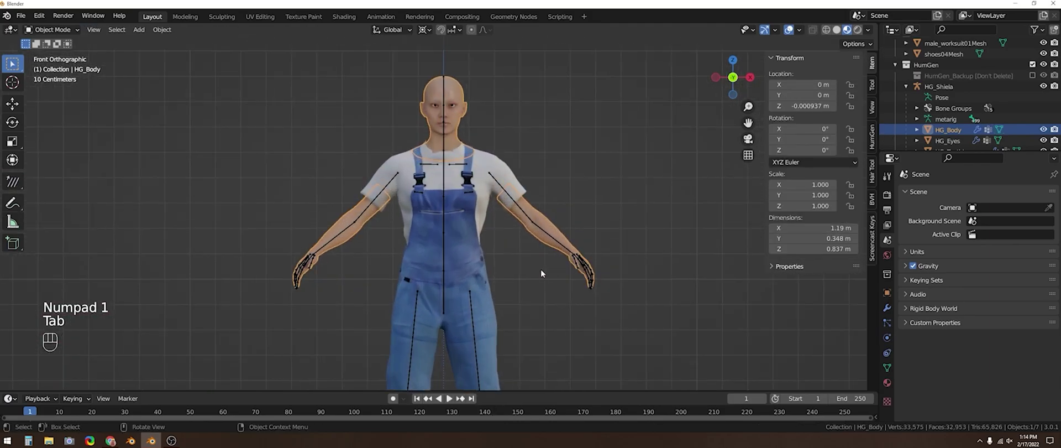
left_click_drag(582, 208, 572, 259)
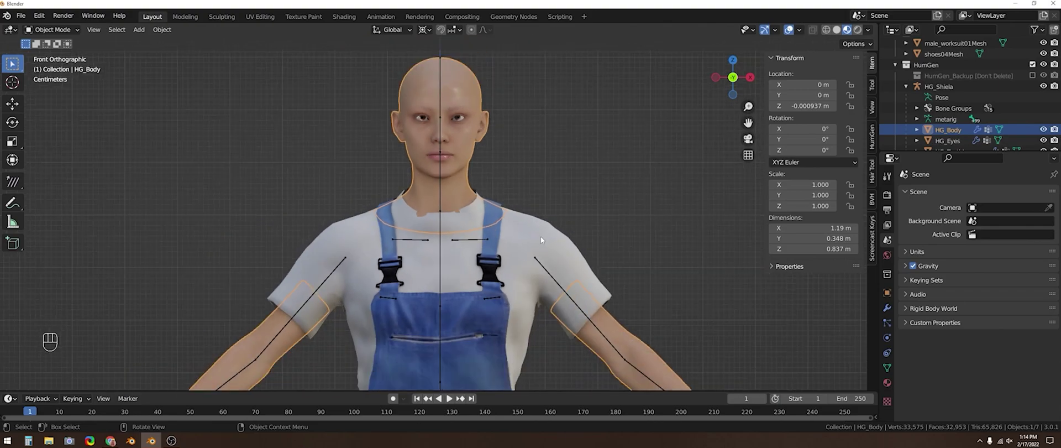
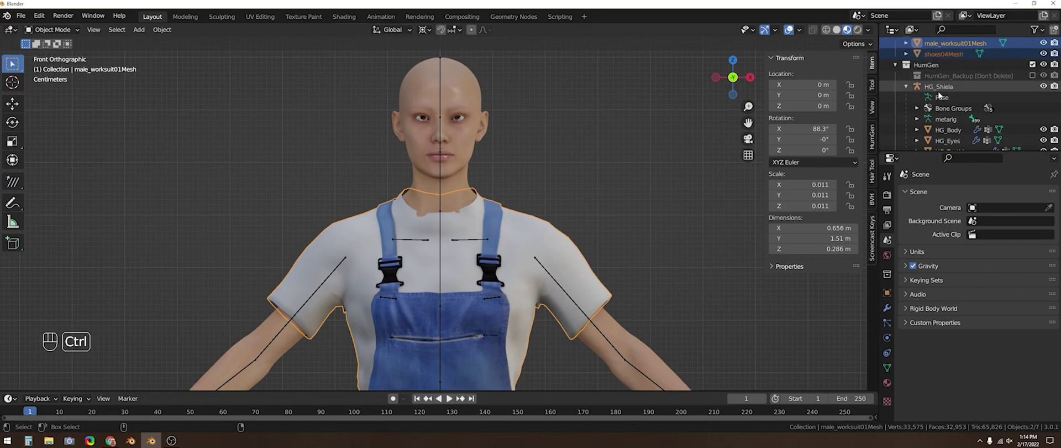
- Parent male_worksuit01Mesh and shoes04Mesh to HG_Shiela with automatic weights and remove the old Collection
left_click(942, 88)
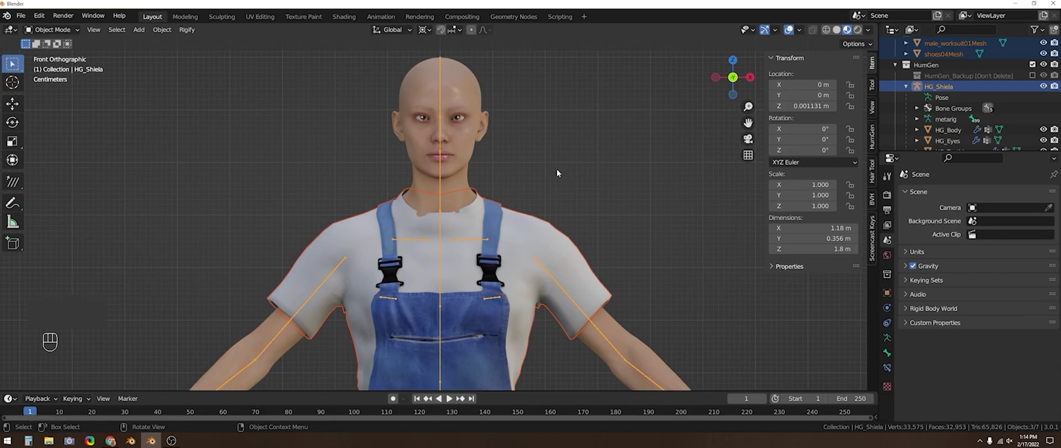
key("ctrl+p")
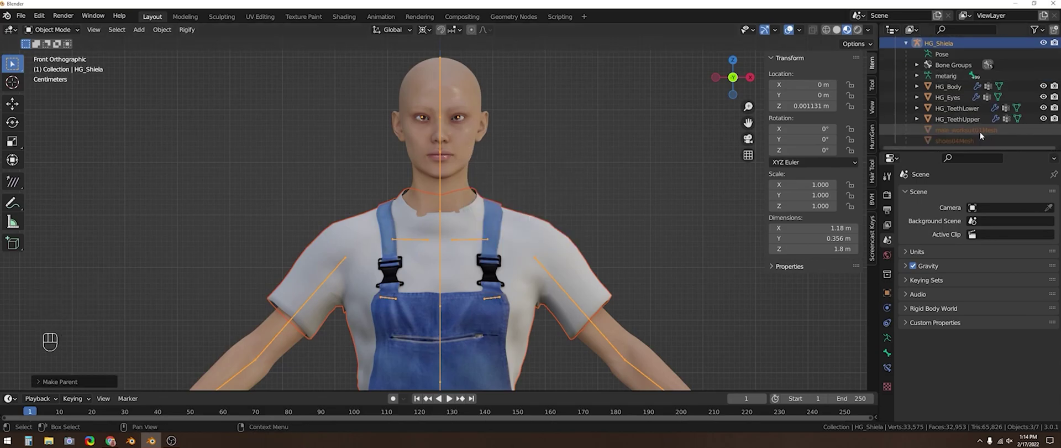
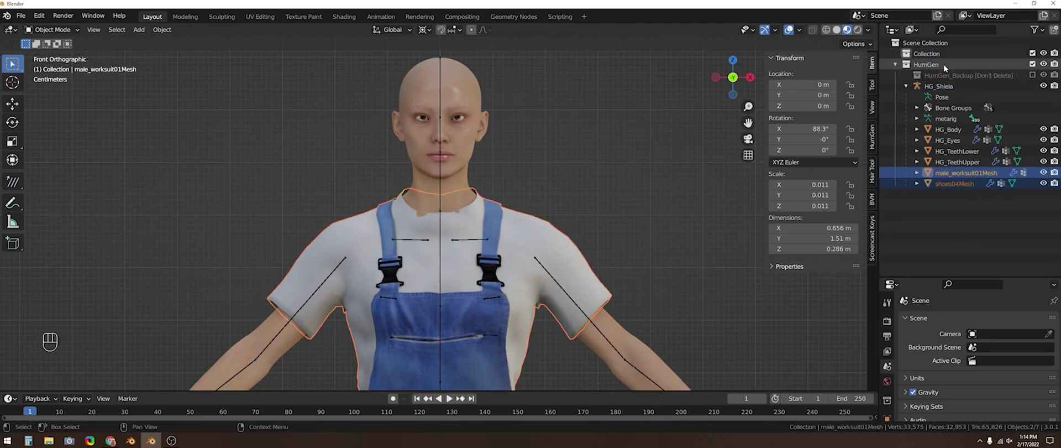
left_click(962, 211)
left_click_drag(945, 57, 893, 118)
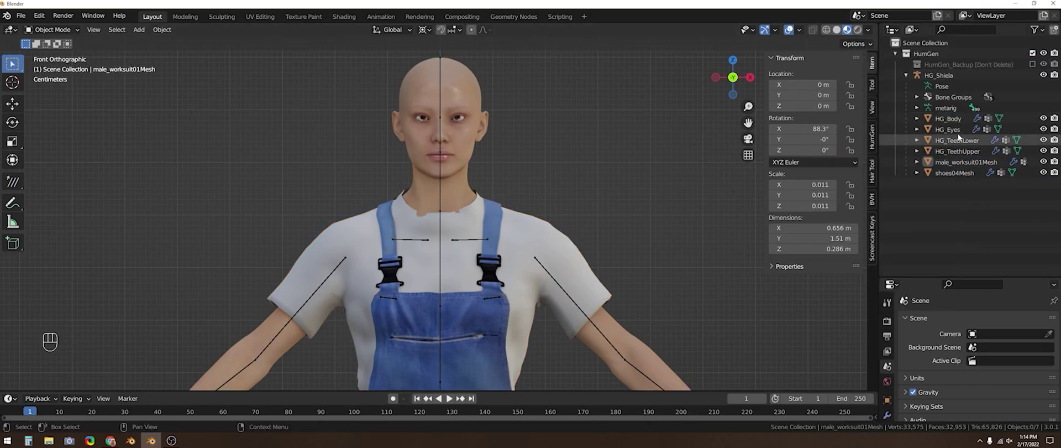
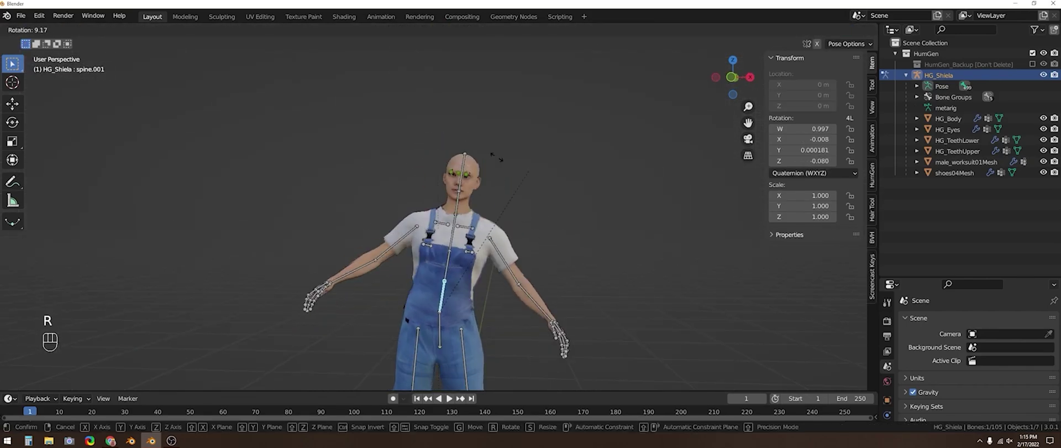
- Cancel the spine test bend, return to the HumGen character tools and scroll to Expression
key("KP_1")
left_click(590, 196)
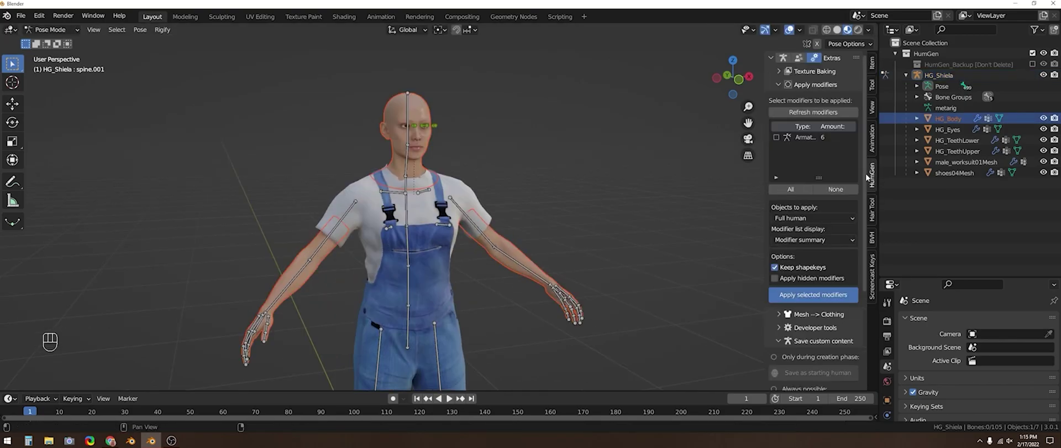
left_click_drag(60, 32, 62, 46)
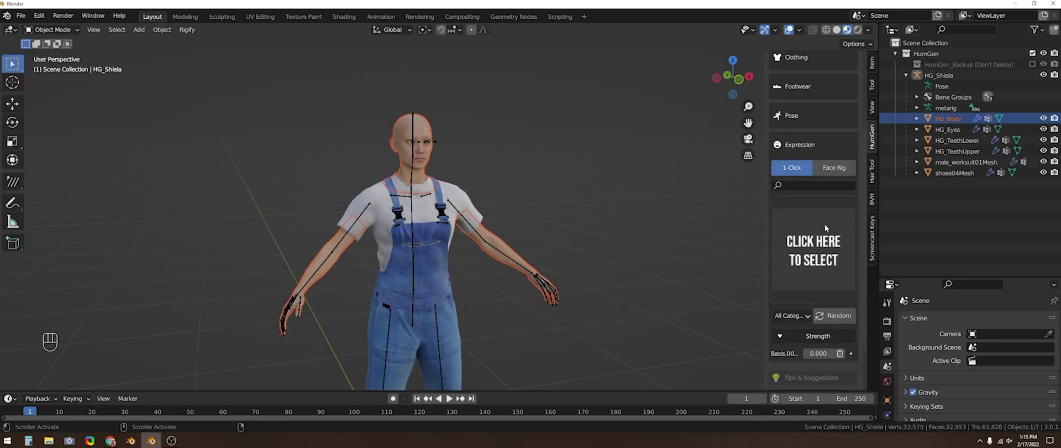
- Frame HG_Shiela's face from the front and add a HumGen facial rig via Face Rig
key("KP_1")
key("KP_Decimal")
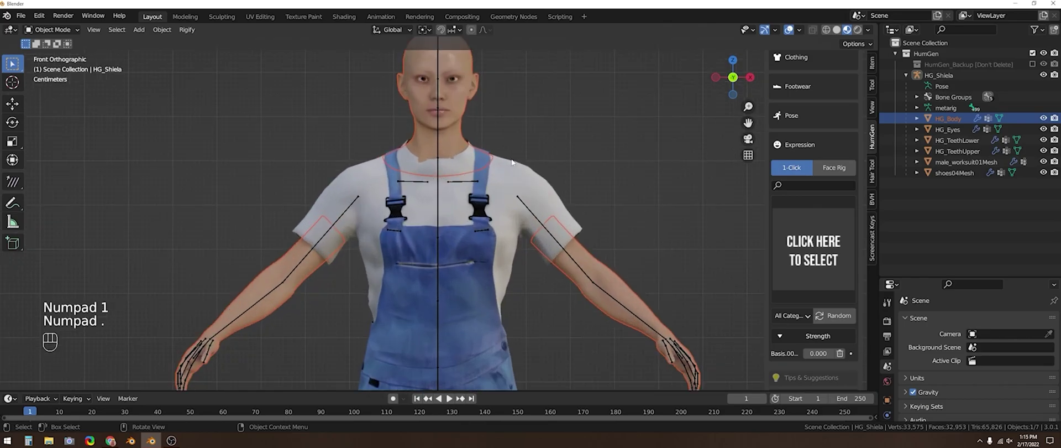
middle_click(520, 152)
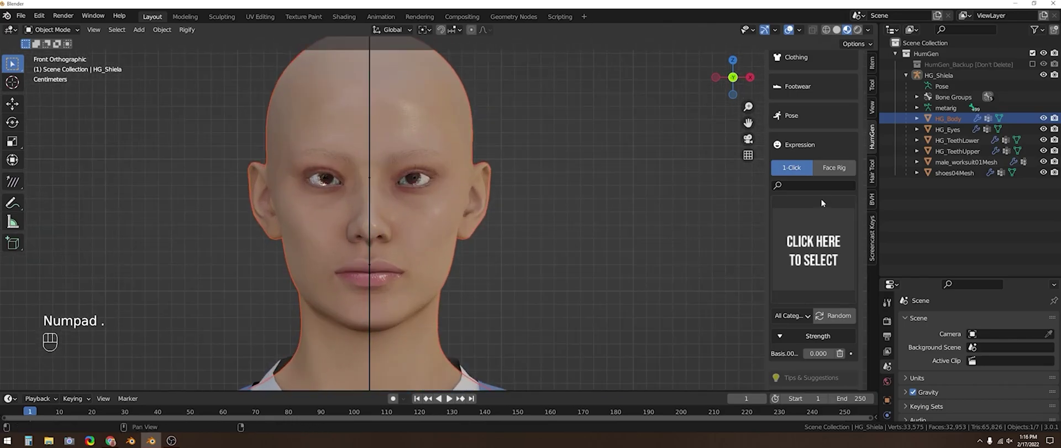
left_click(832, 168)
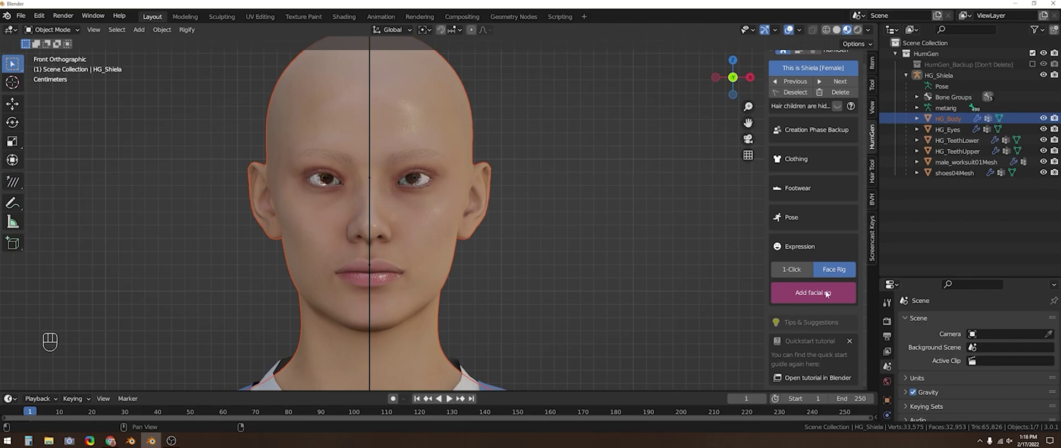
left_click(827, 307)
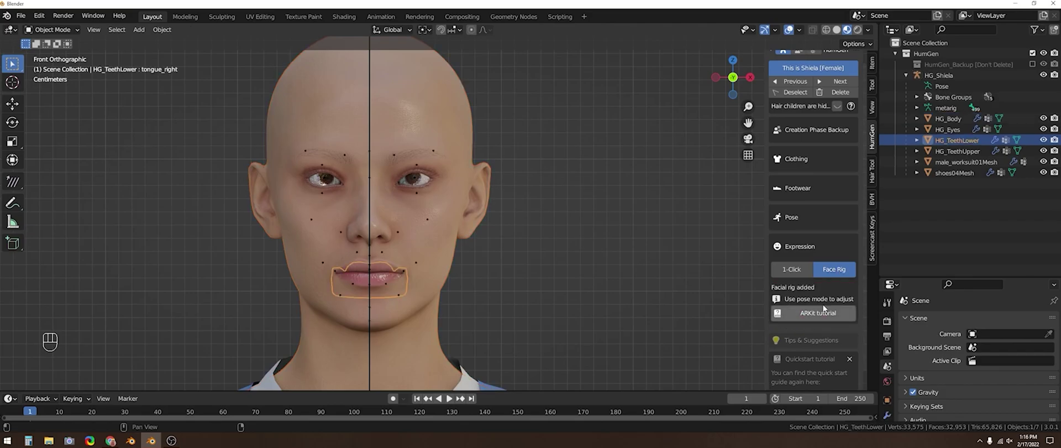